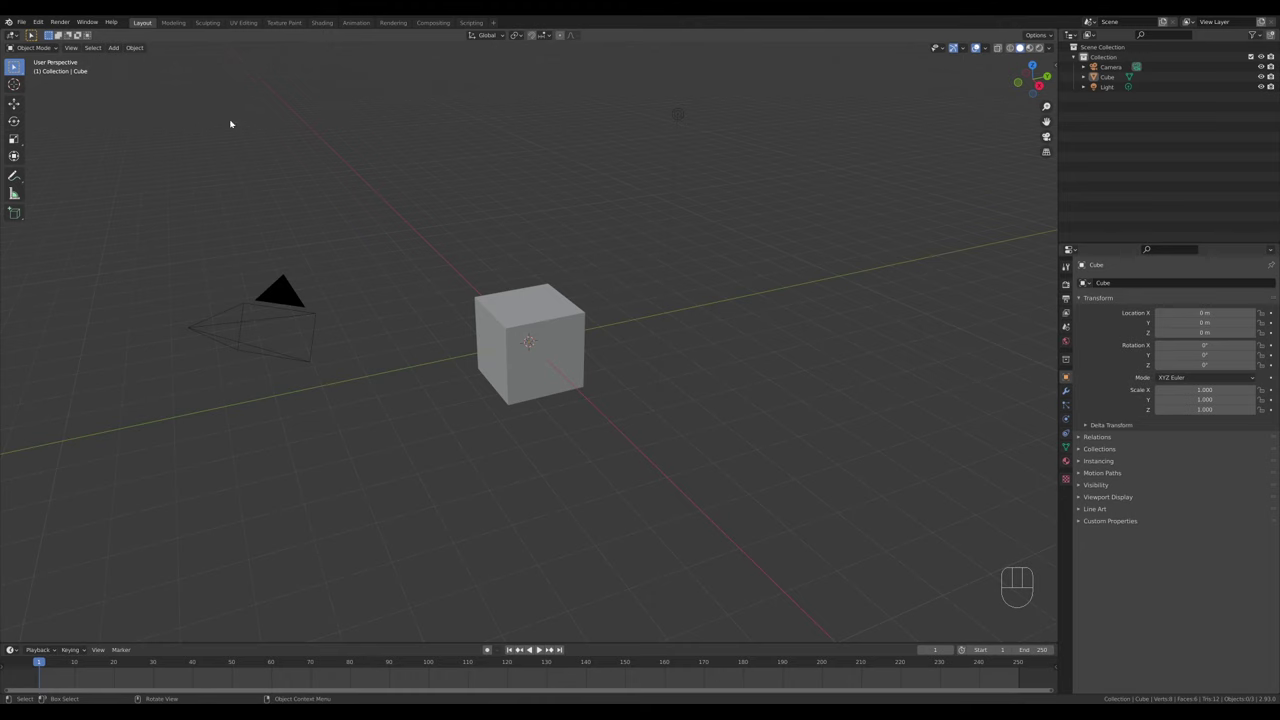
Delete the cube, camera and light, then add a single plane at the origin
click(197, 101)
key(x)
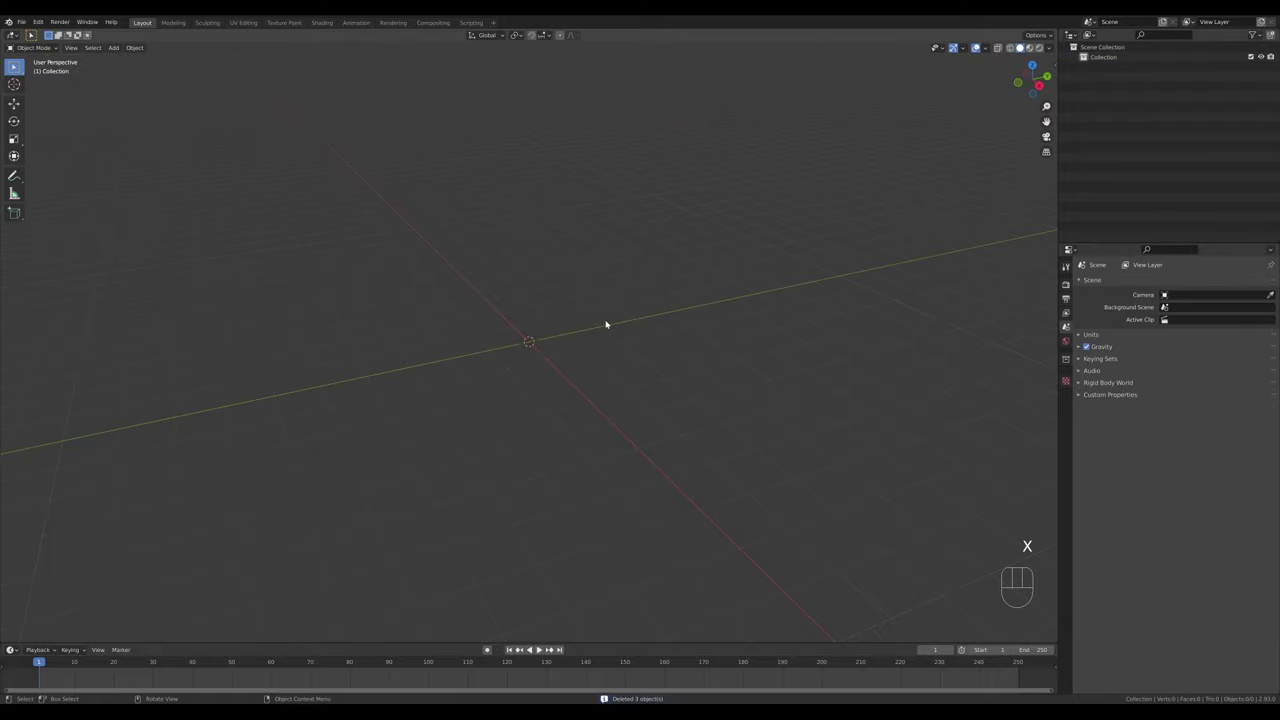
key(shift+a)
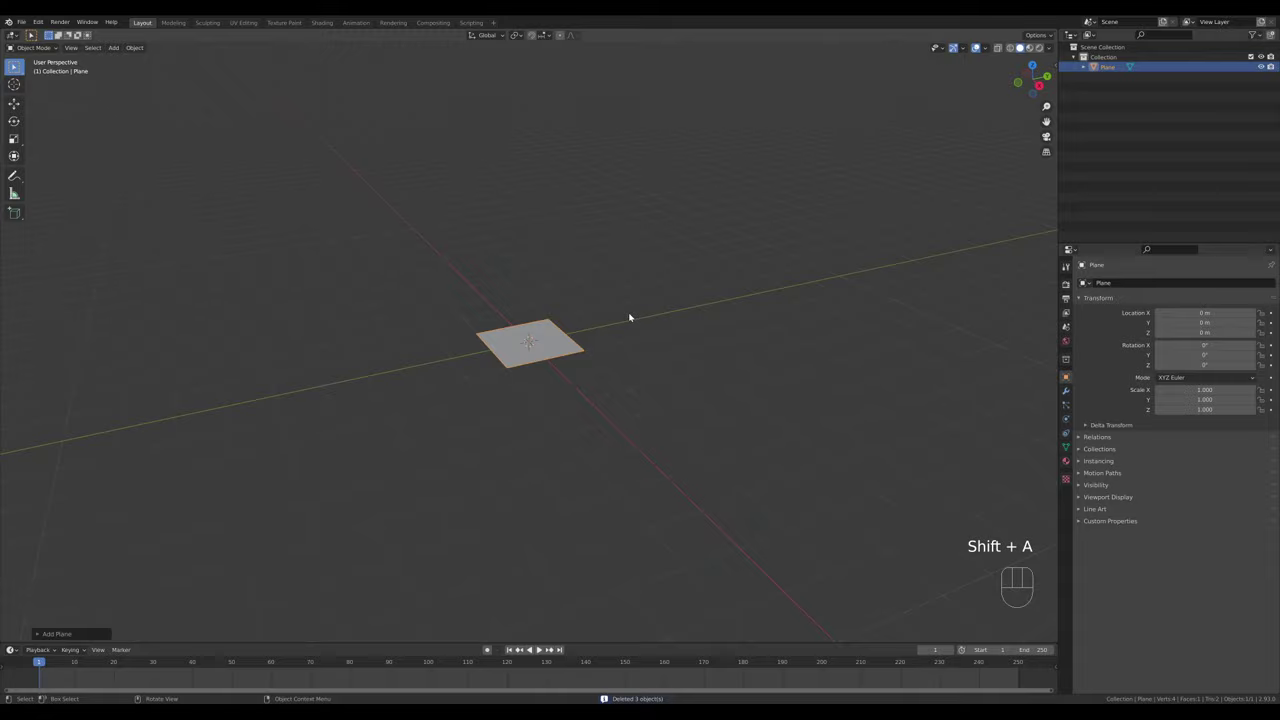
drag(565, 354, 672, 353)
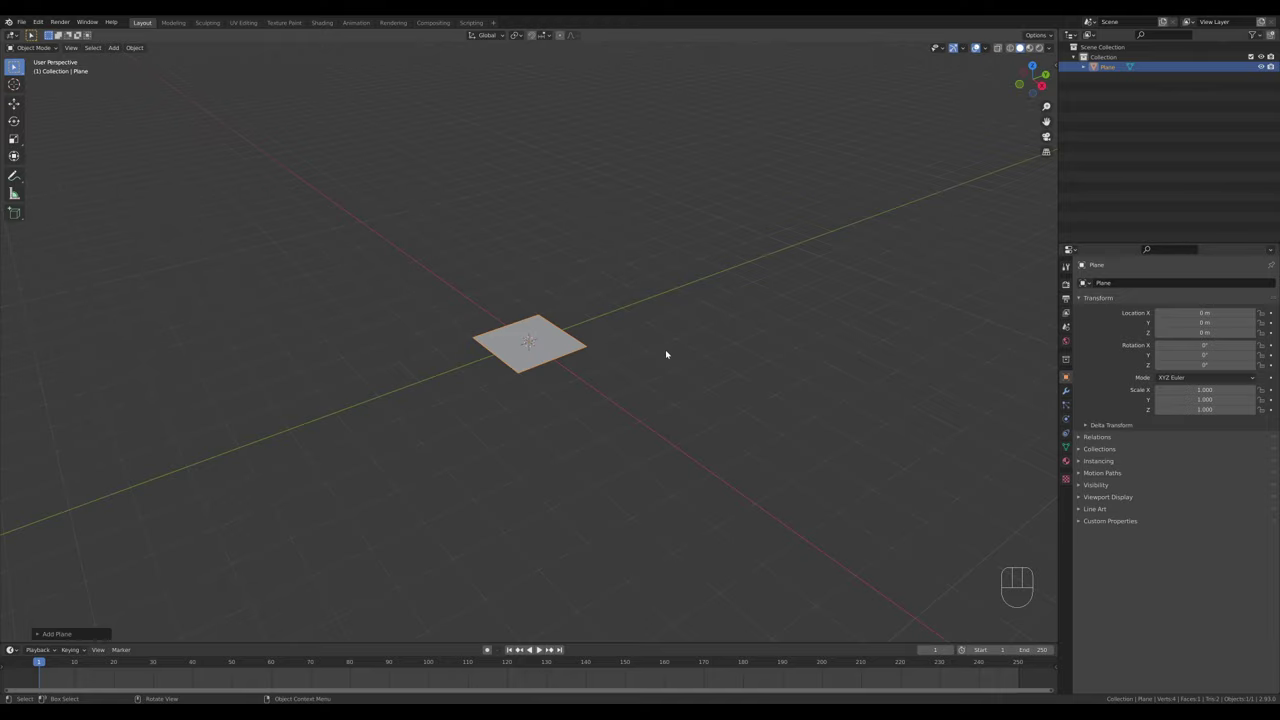
Extrude one plane edge upward into a back panel and bevel the fold into a smooth curve
key(Tab)
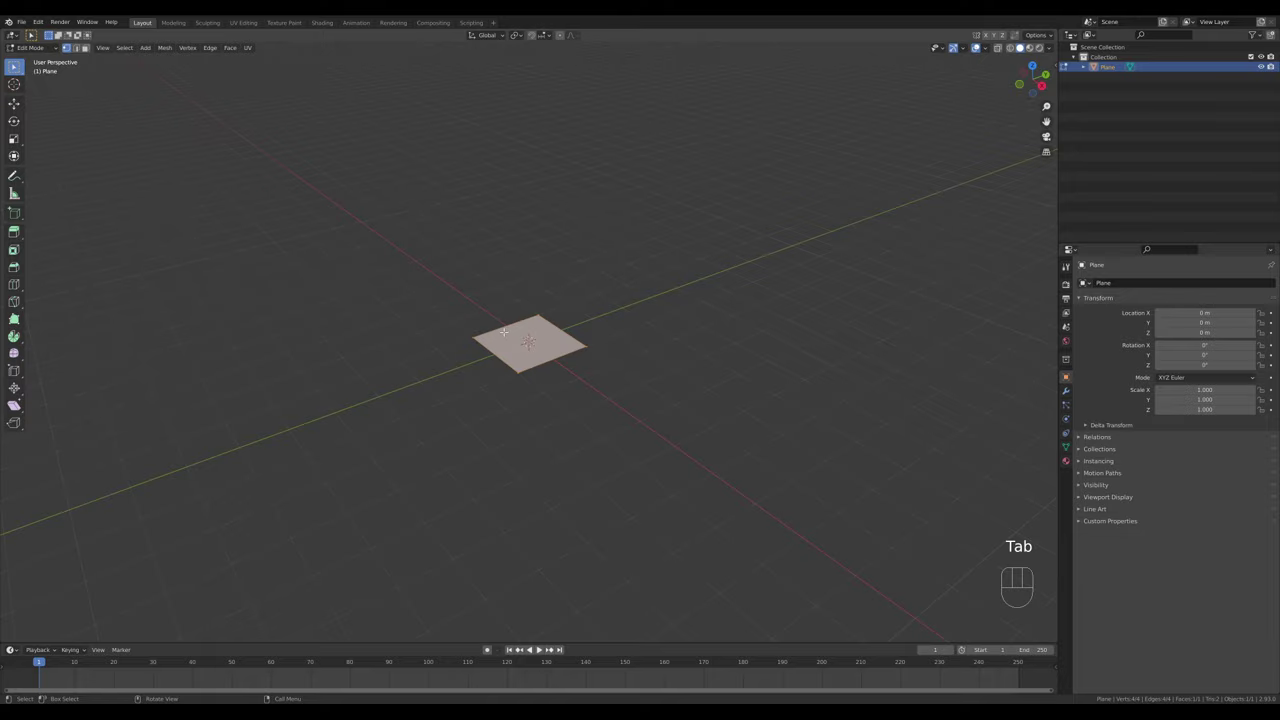
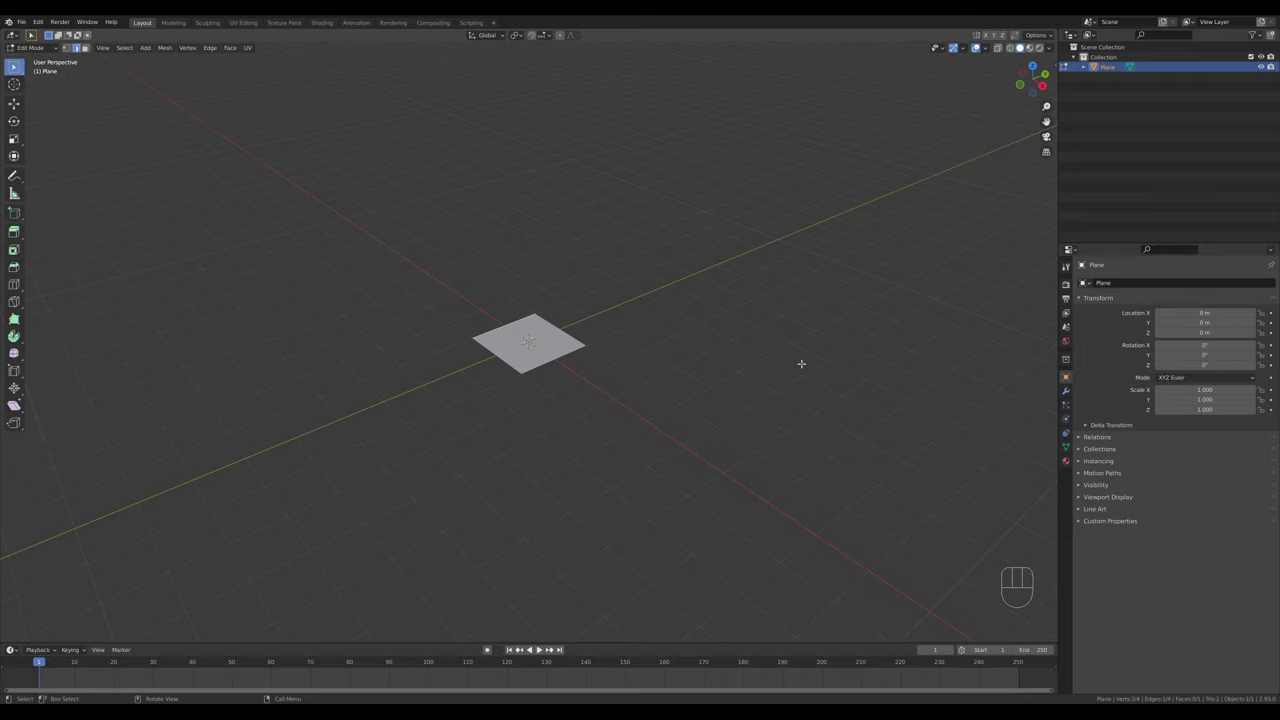
key(KP_1)
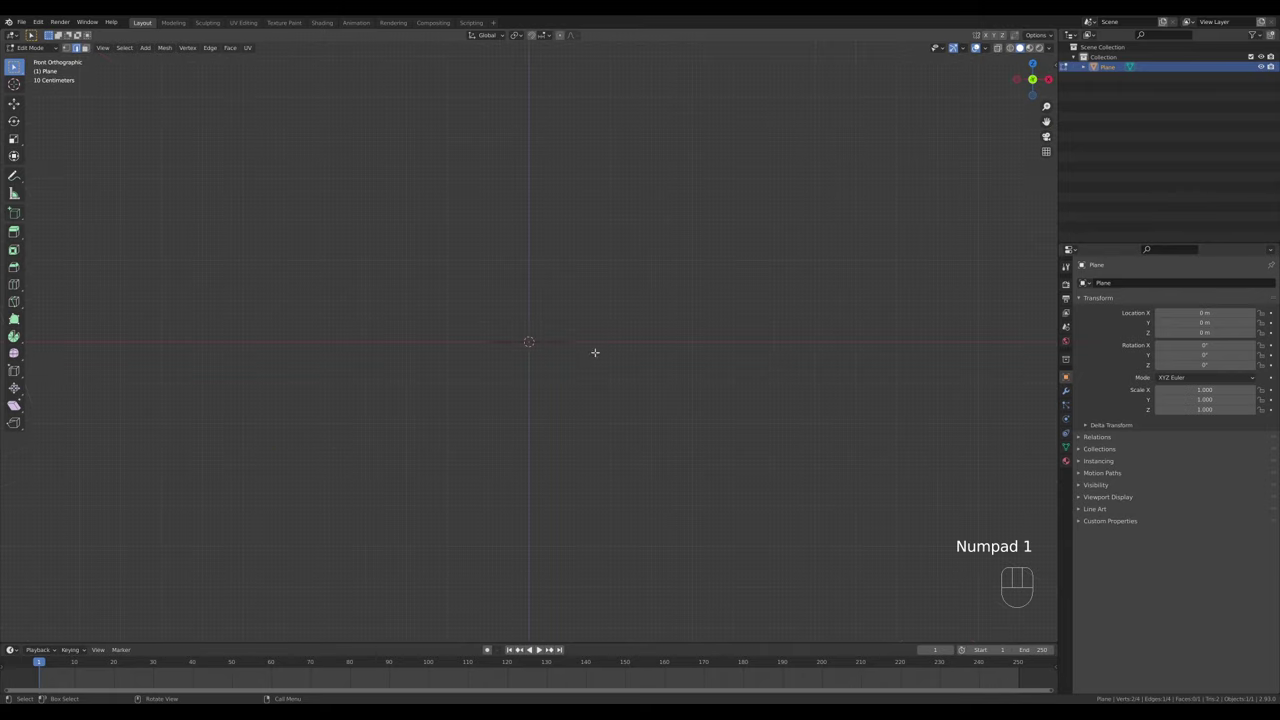
key(e)
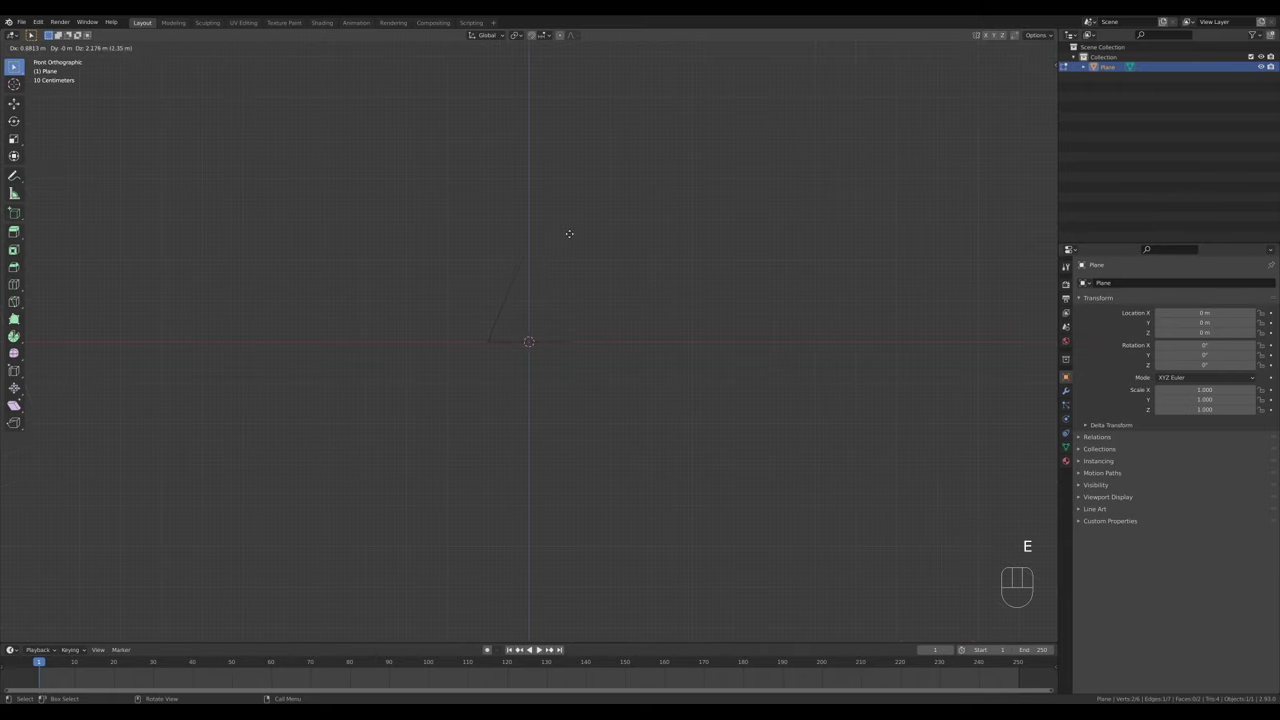
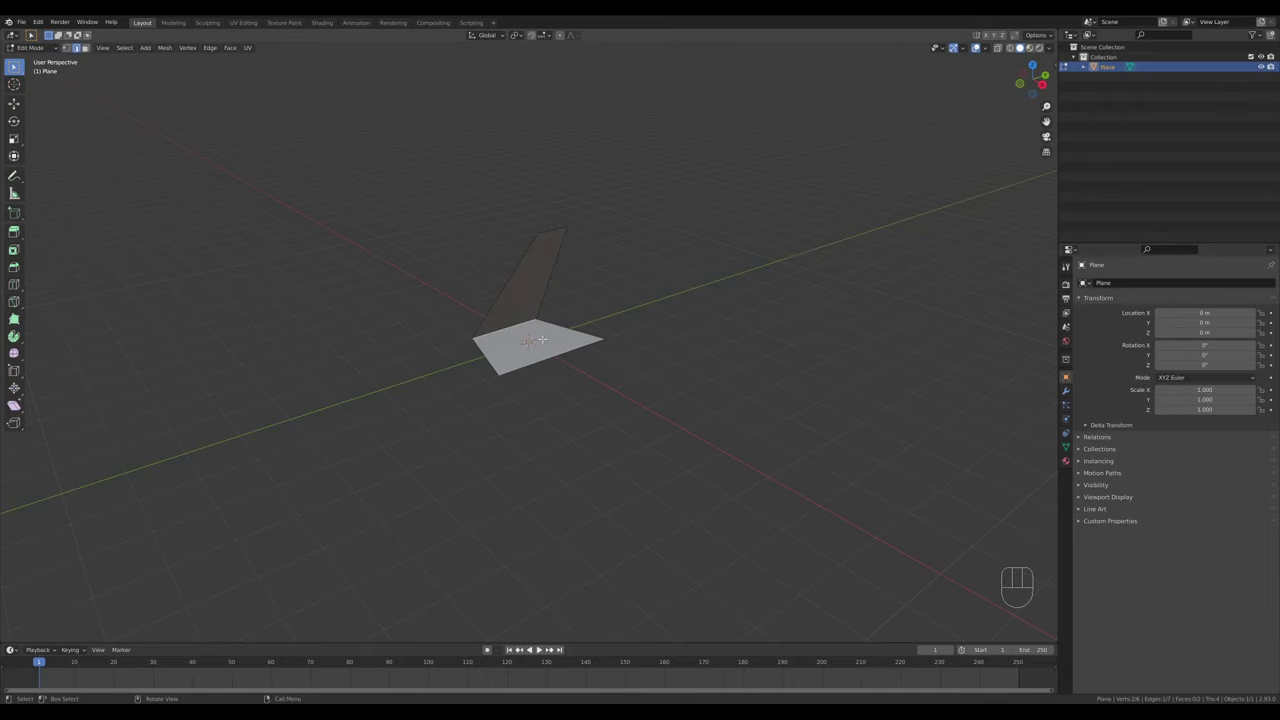
key(ctrl+b)
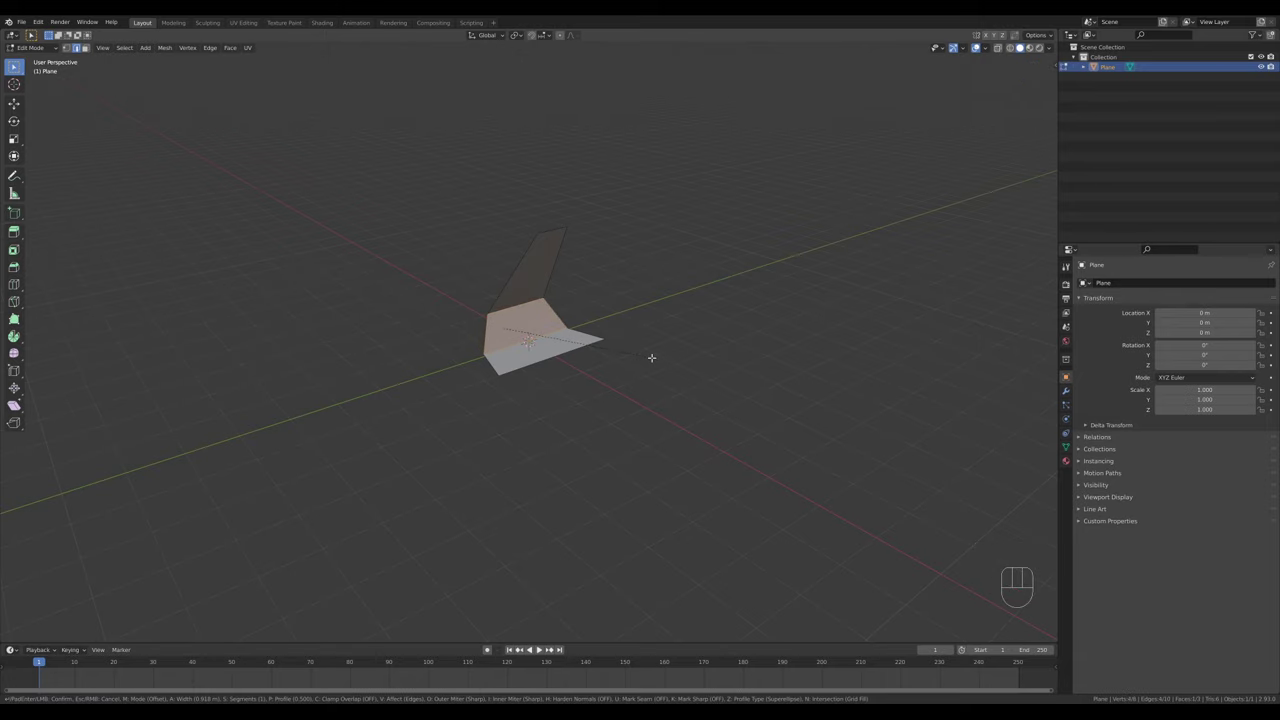
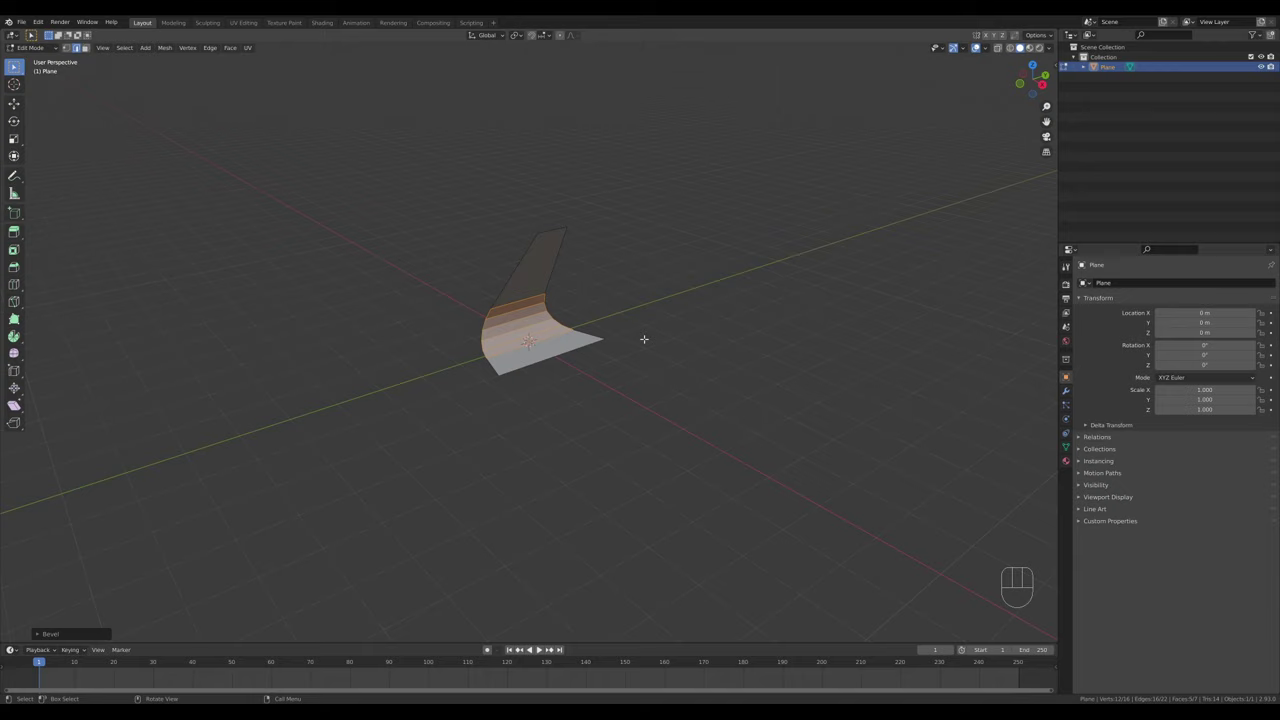
Bevel the two front corner vertices of the base to round them off
key(1)
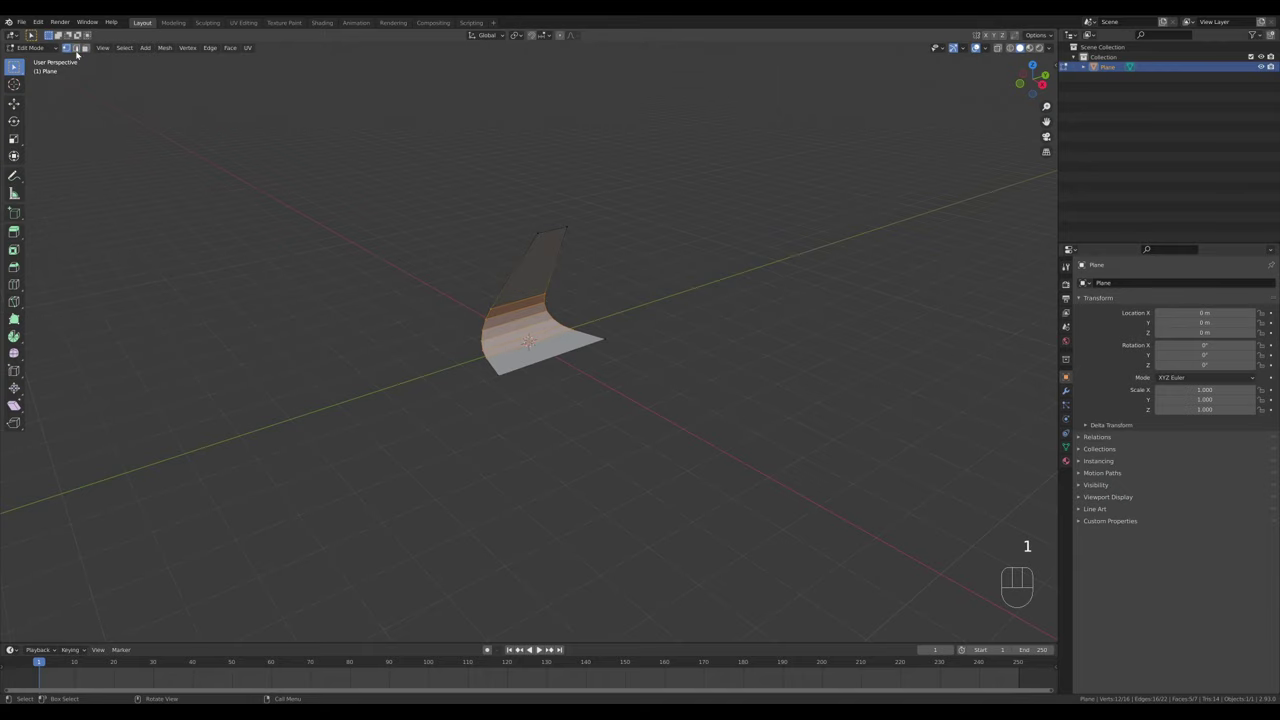
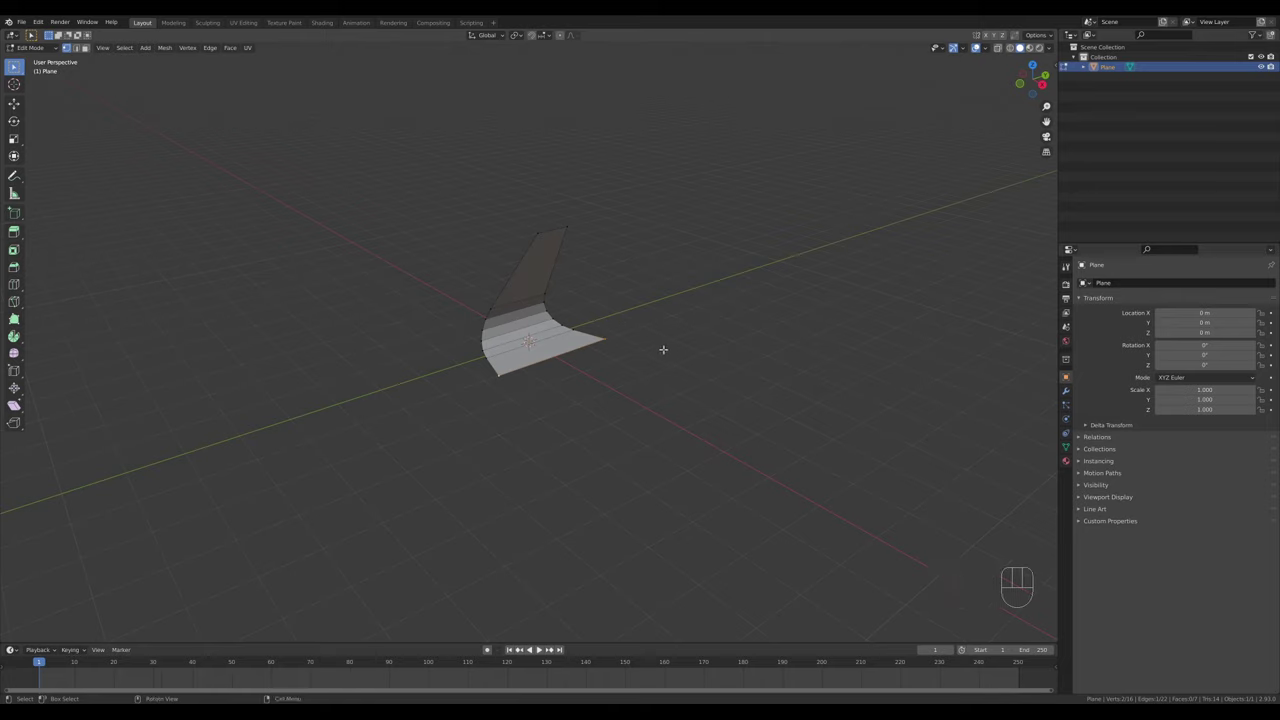
key(ctrl+shift+b)
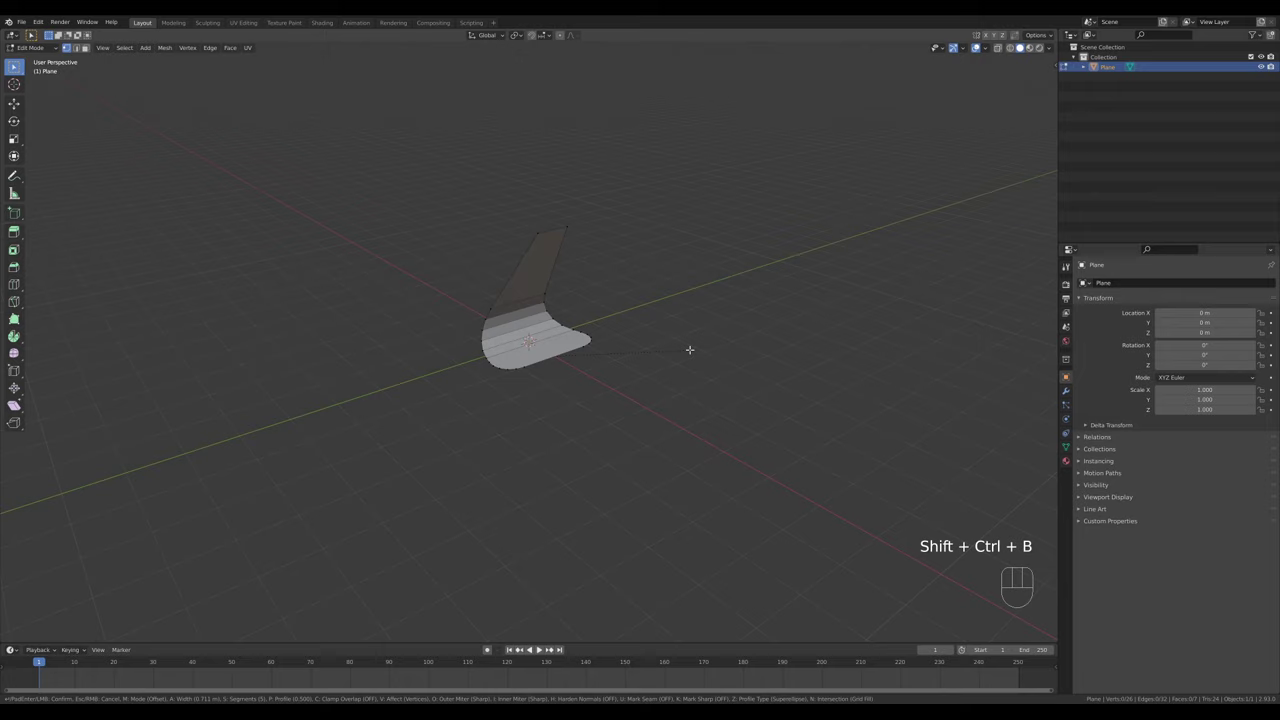
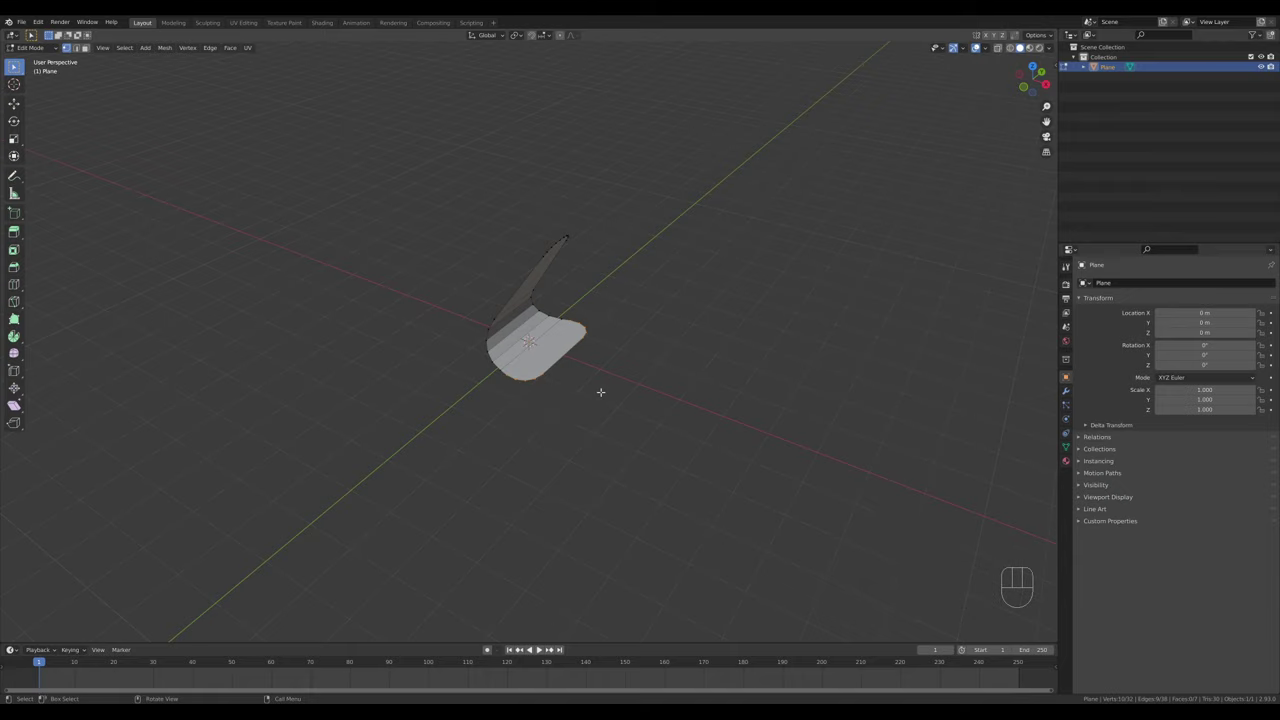
Move the base vertices along X and scale them along Y to widen the stand
key(g)
key(x)
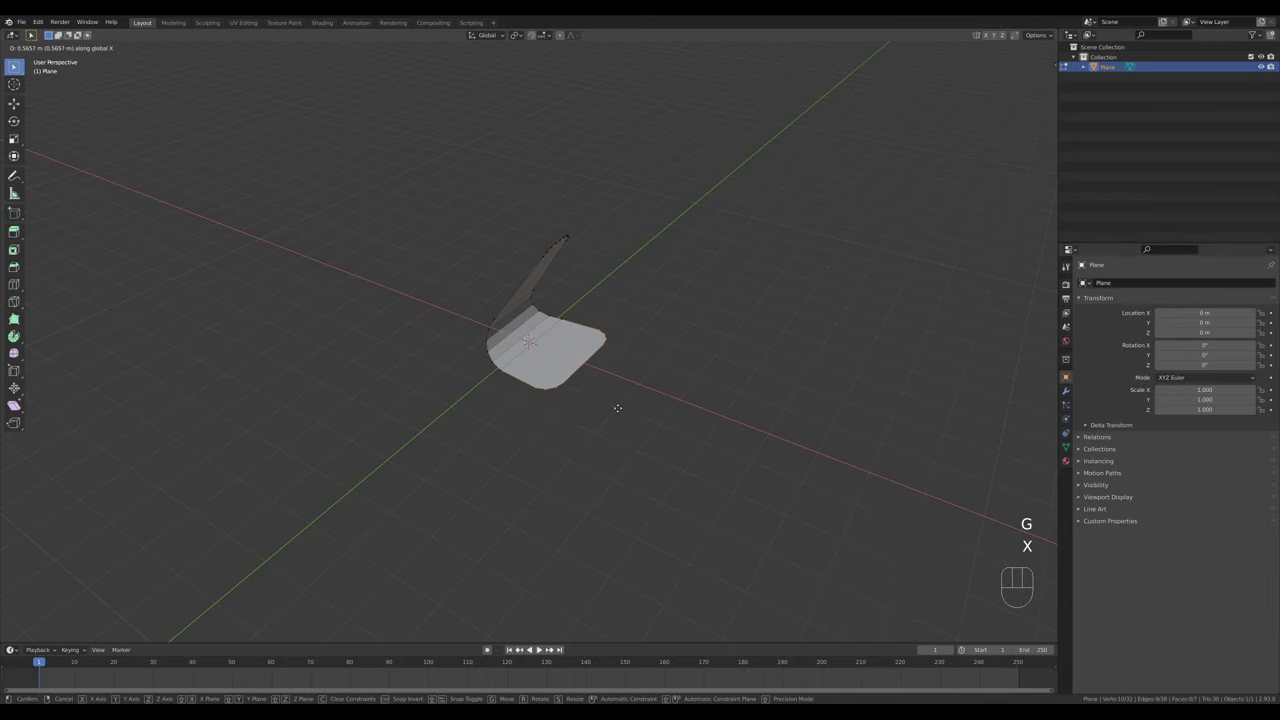
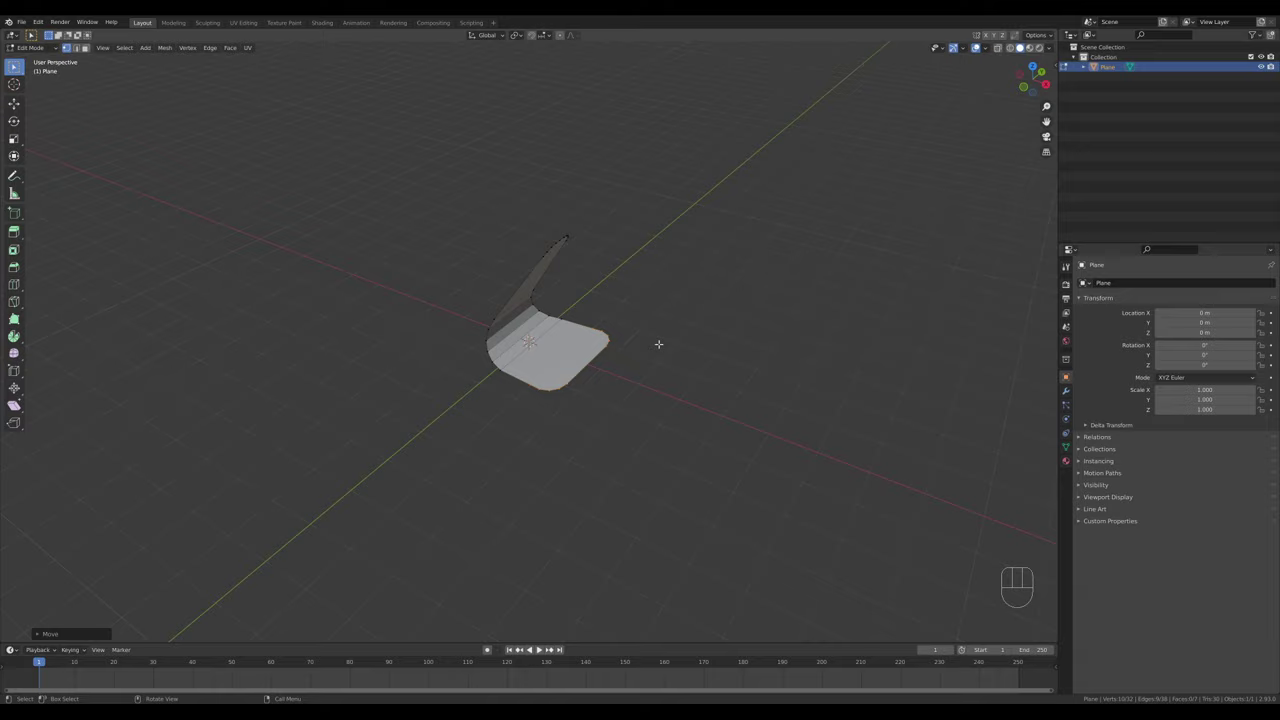
key(s)
key(y)
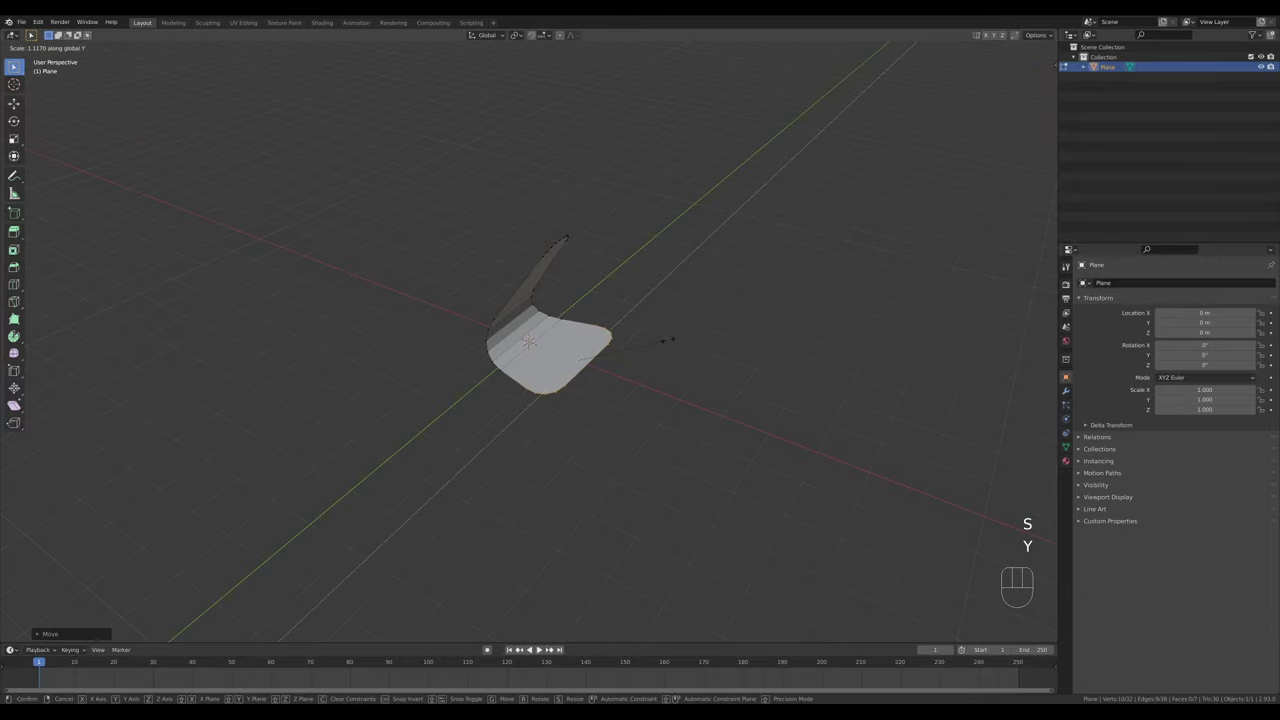
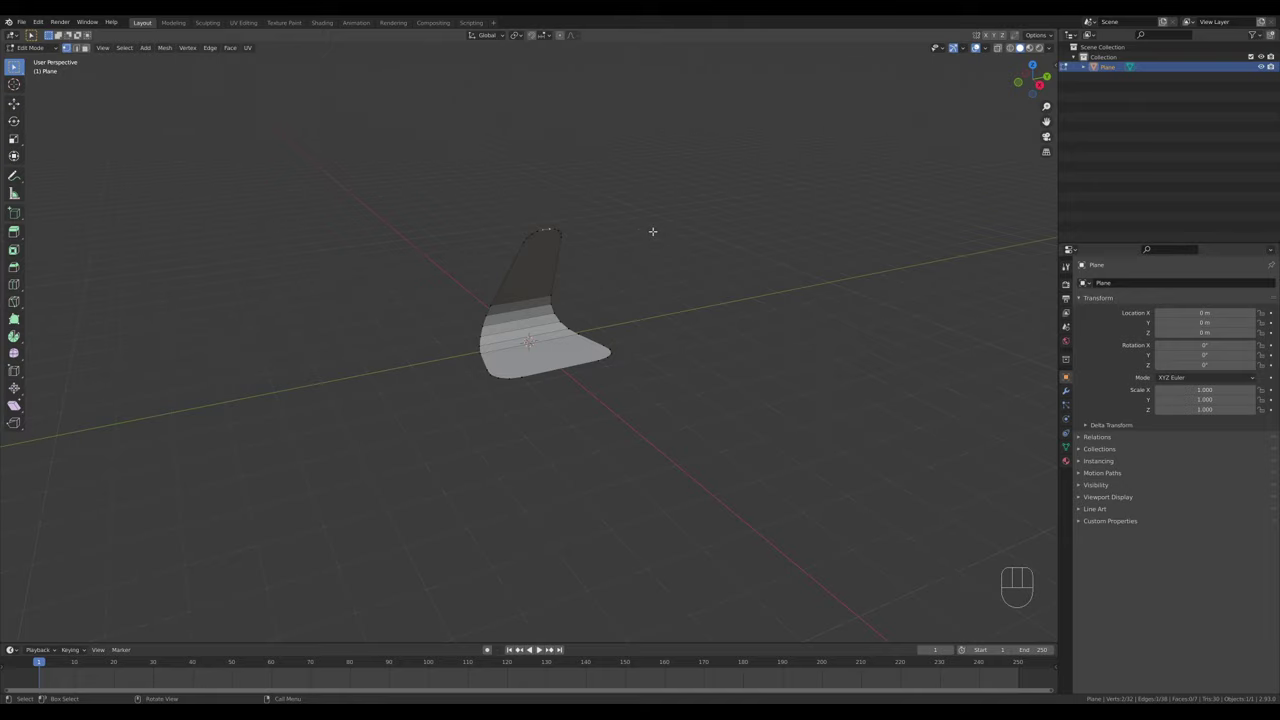
Return to Object Mode and give the whole stand smooth shading
key(shift+s)
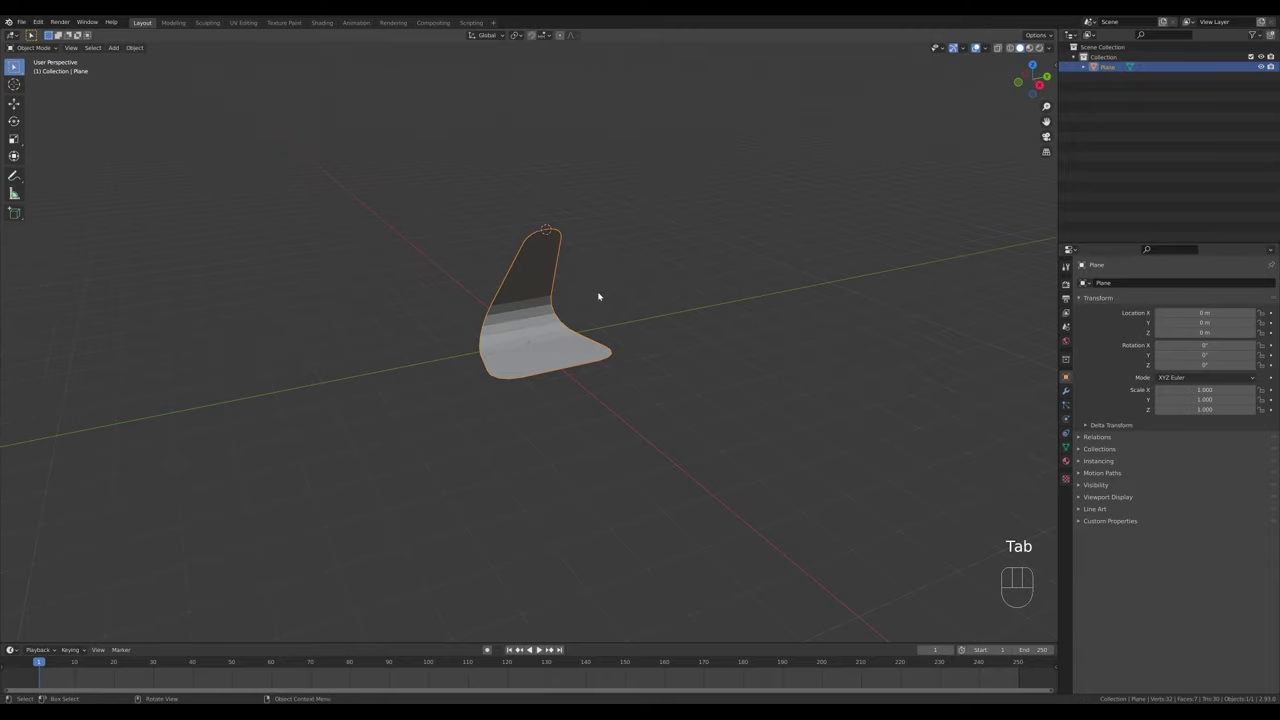
key(Tab)
drag(644, 302, 670, 306)
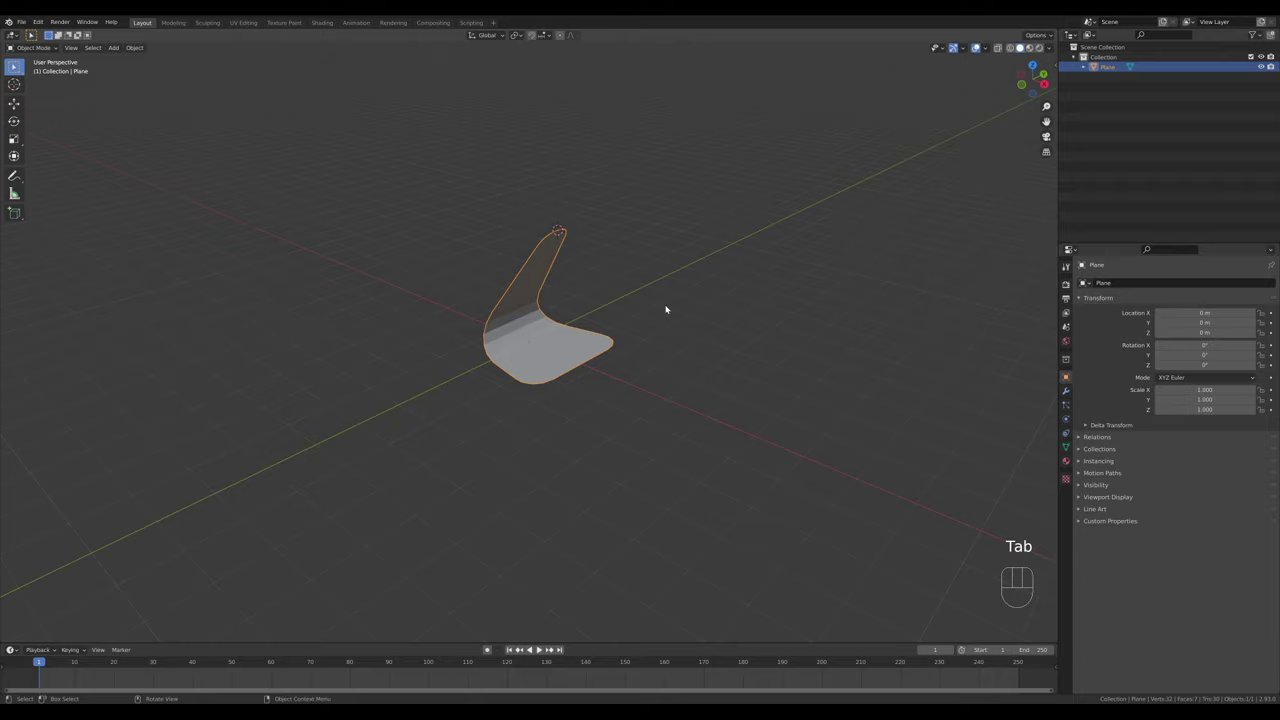
Add Plane.001 above the stand, resize it to 0.9 by 1.6 m and apply its scale
key(shift+a)
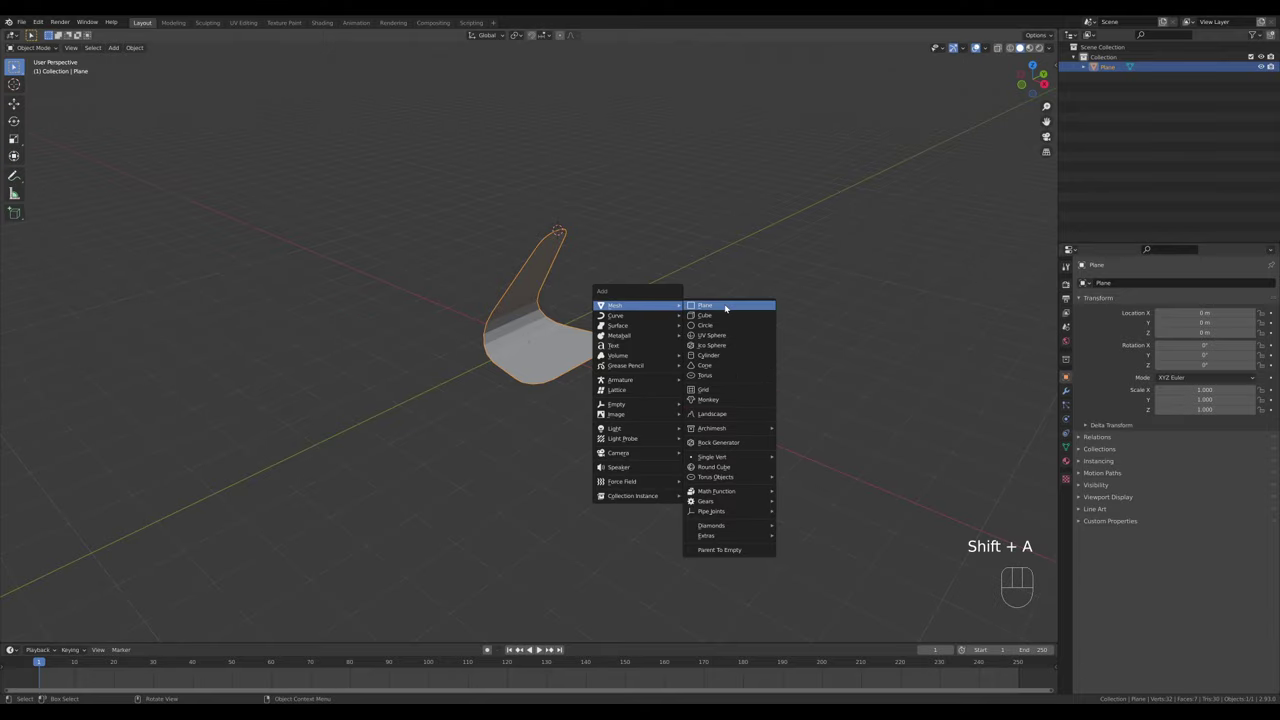
key(n)
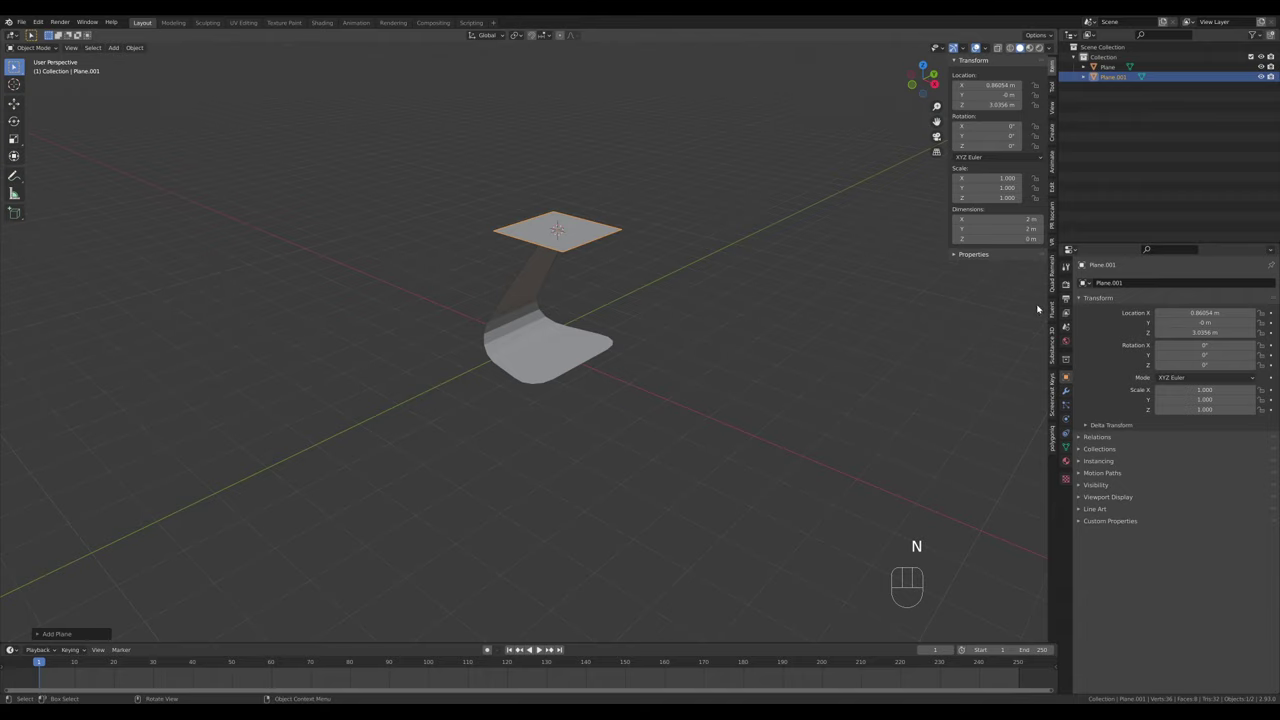
click(1057, 66)
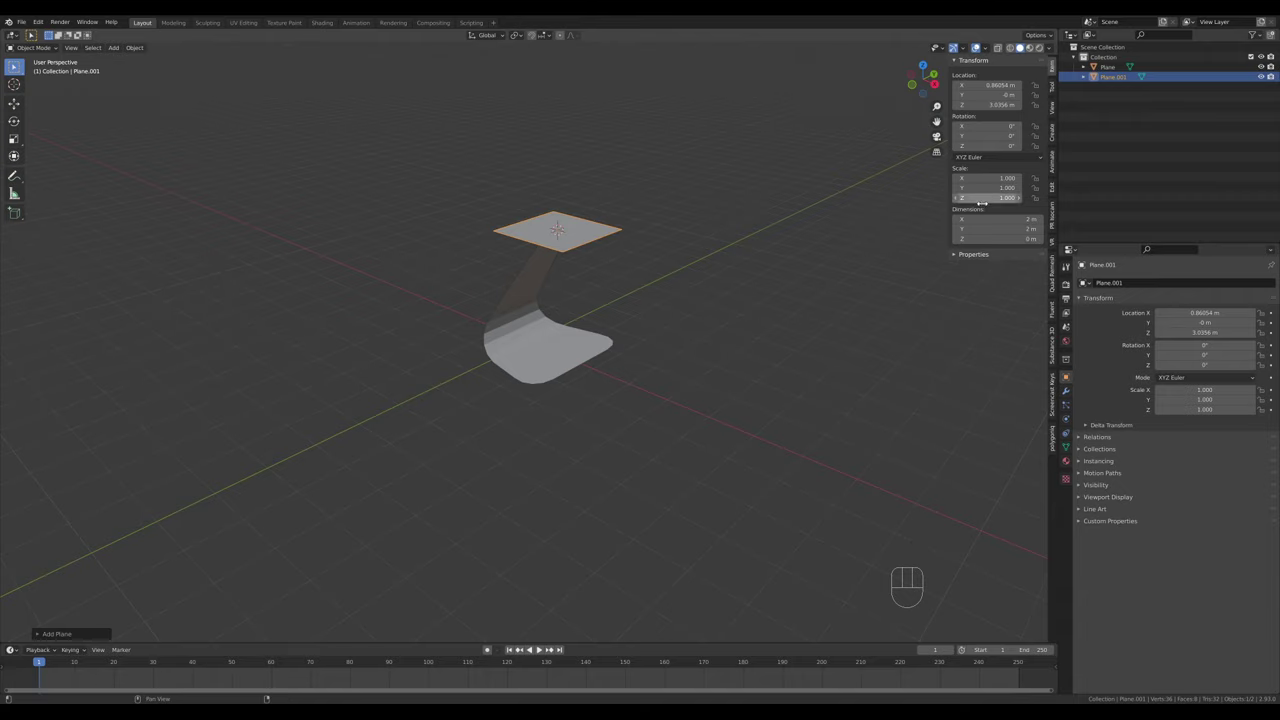
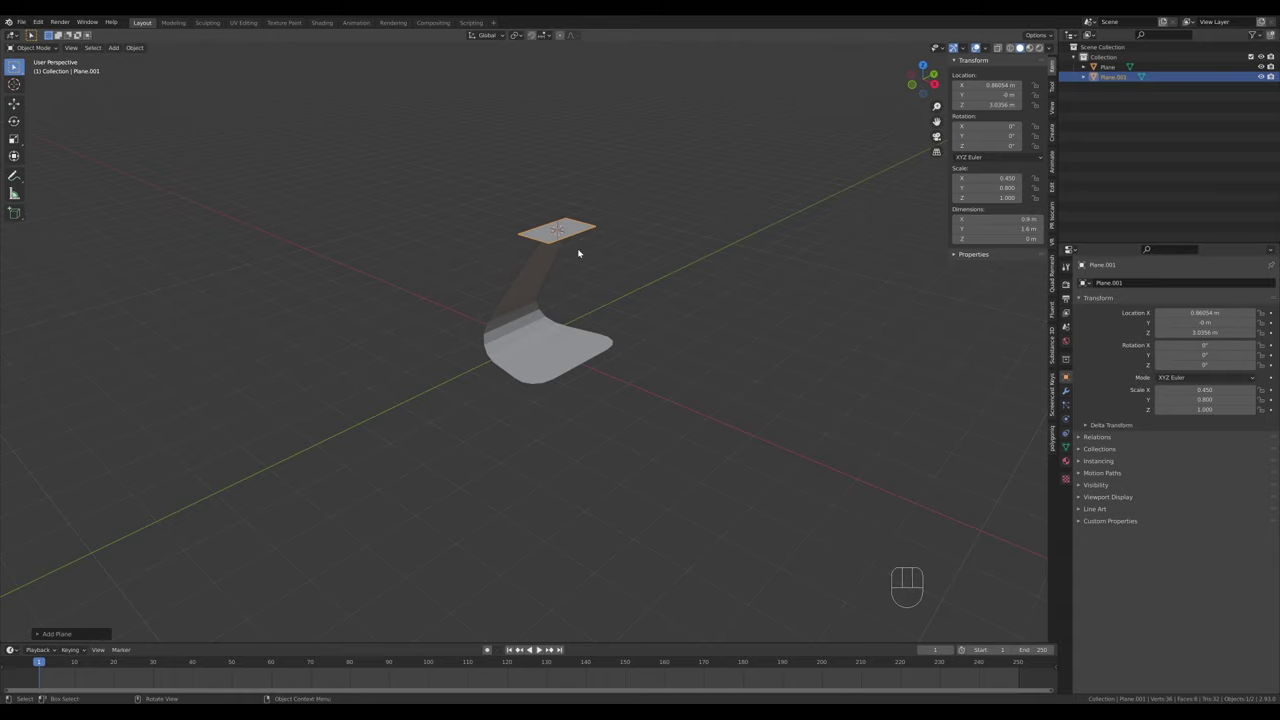
key(ctrl+a)
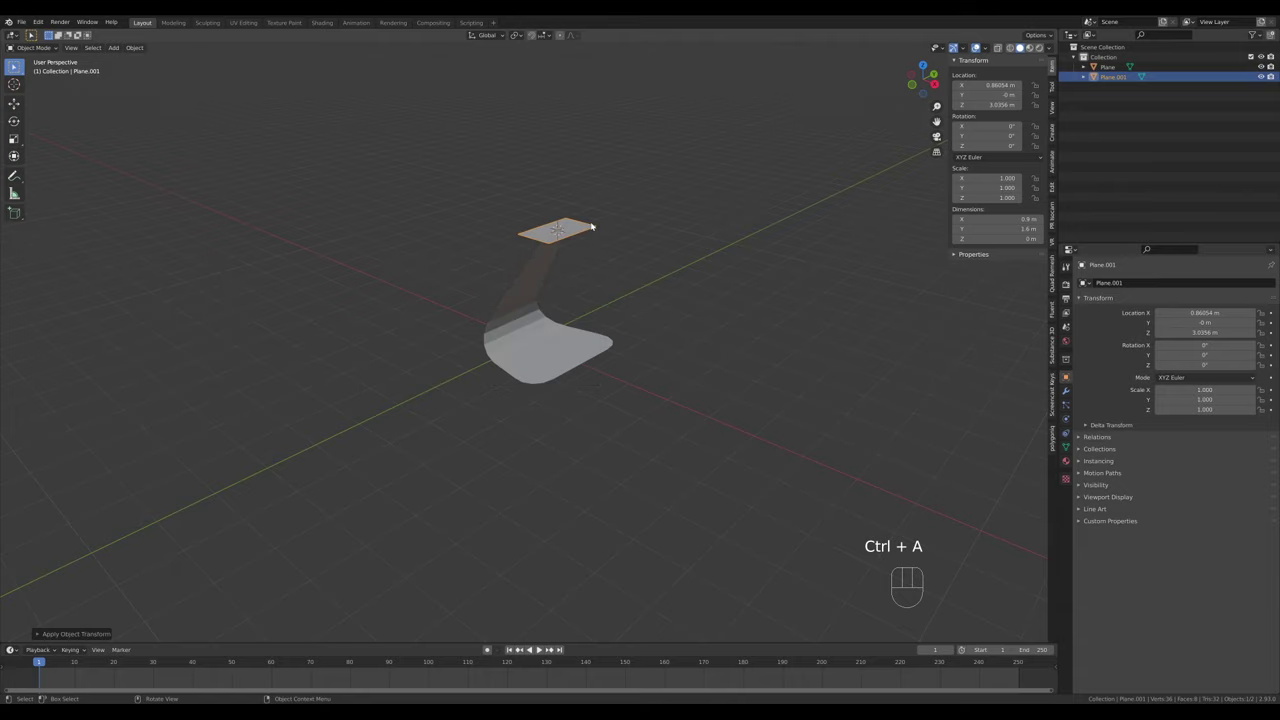
Scale the second plane up about four times, stand it upright and add vertical loop cuts for the curve
key(Tab)
key(s)
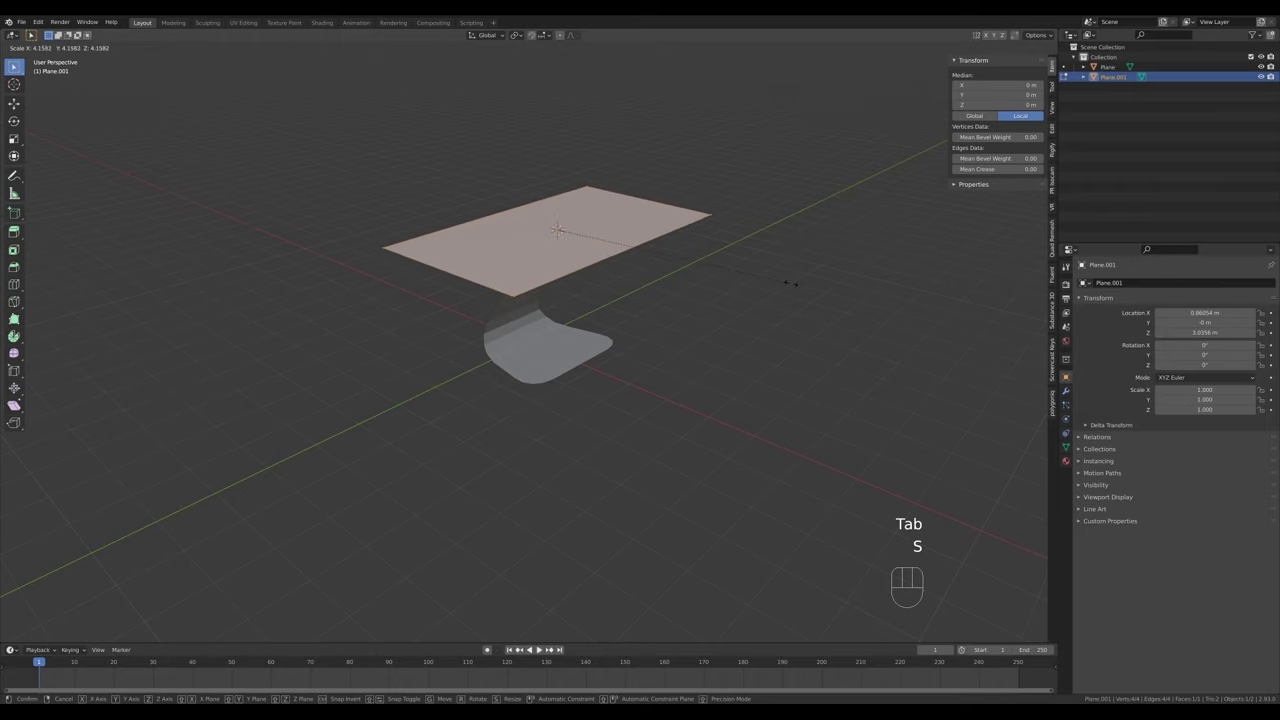
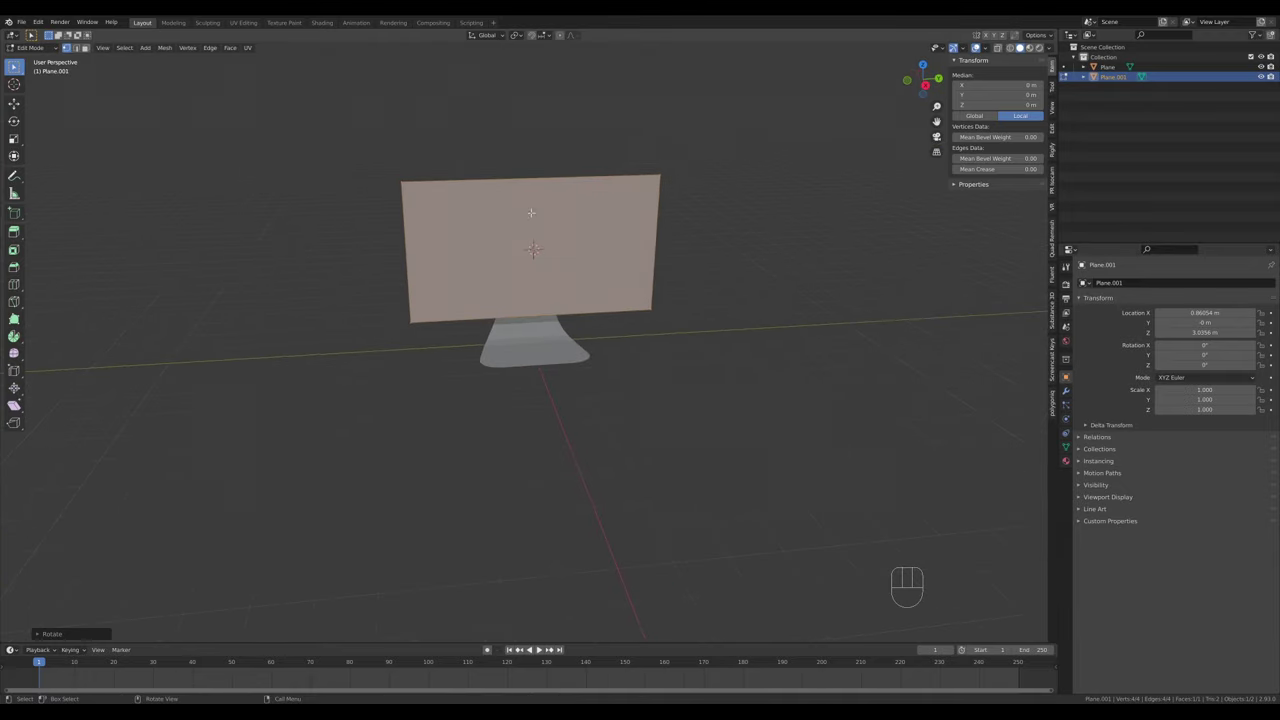
key(ctrl+r)
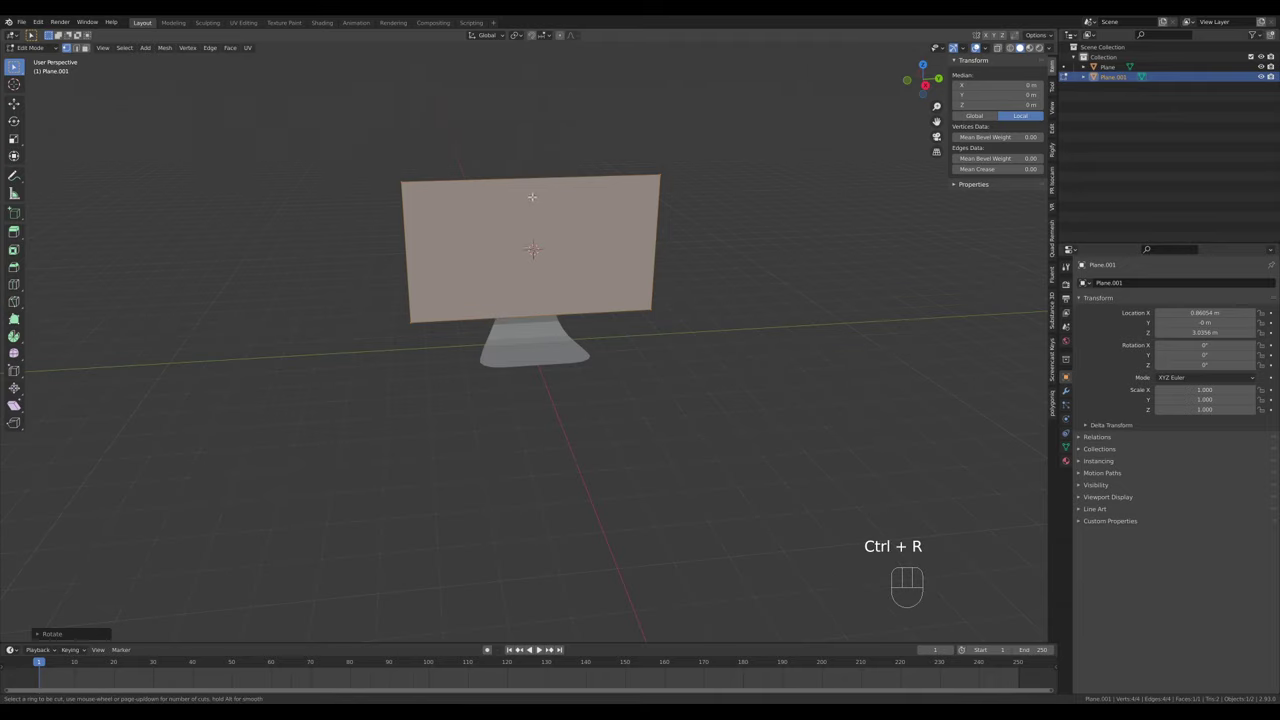
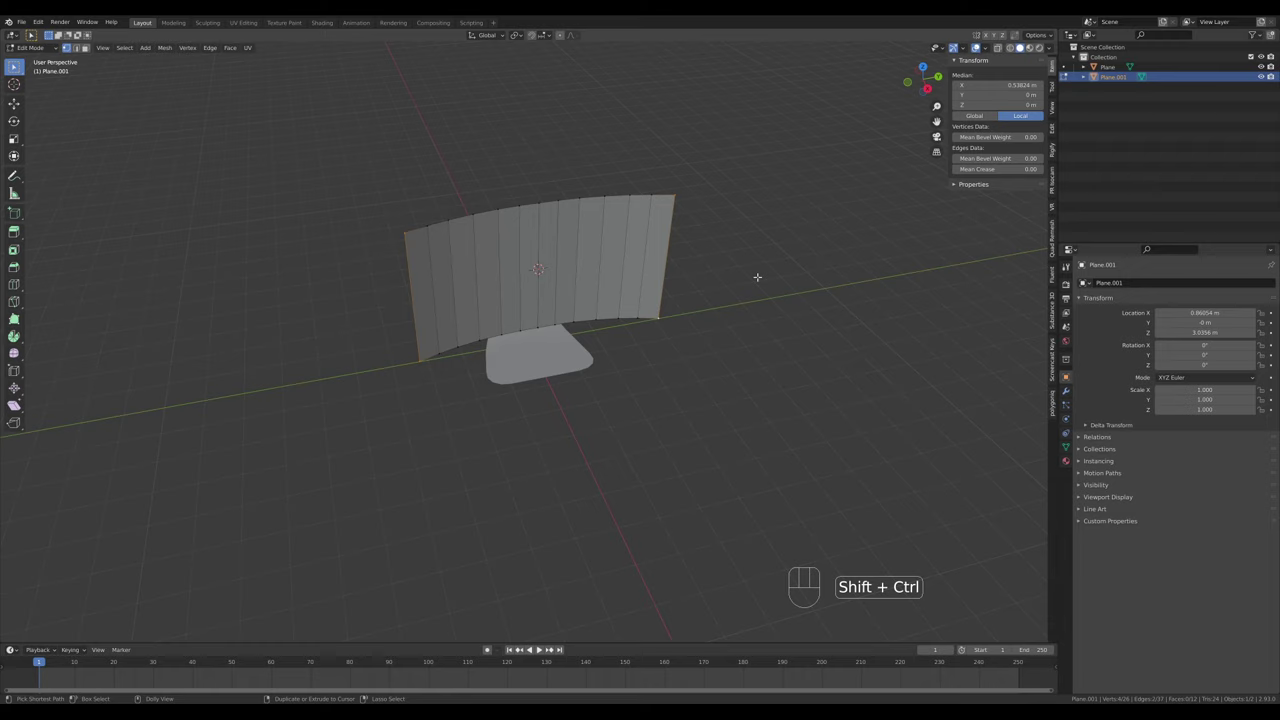
Round the screen's corner vertices and extrude it into a panel of even thickness
key(ctrl+shift+b)
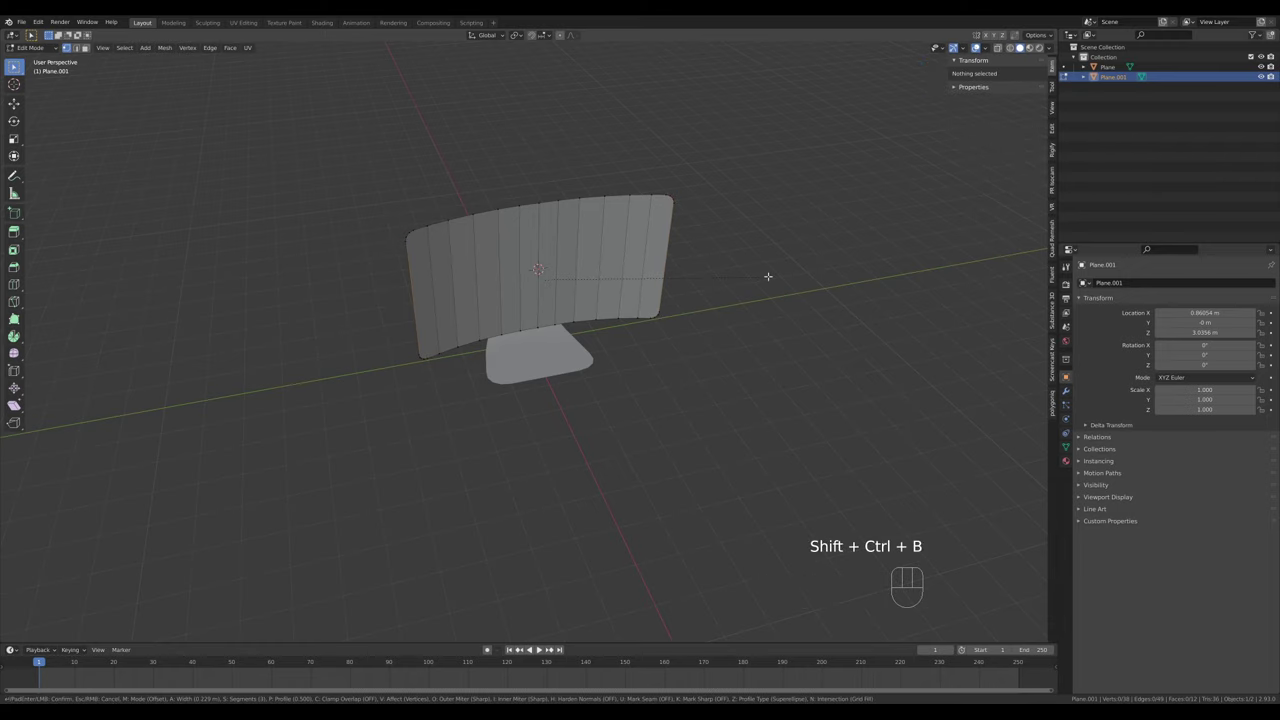
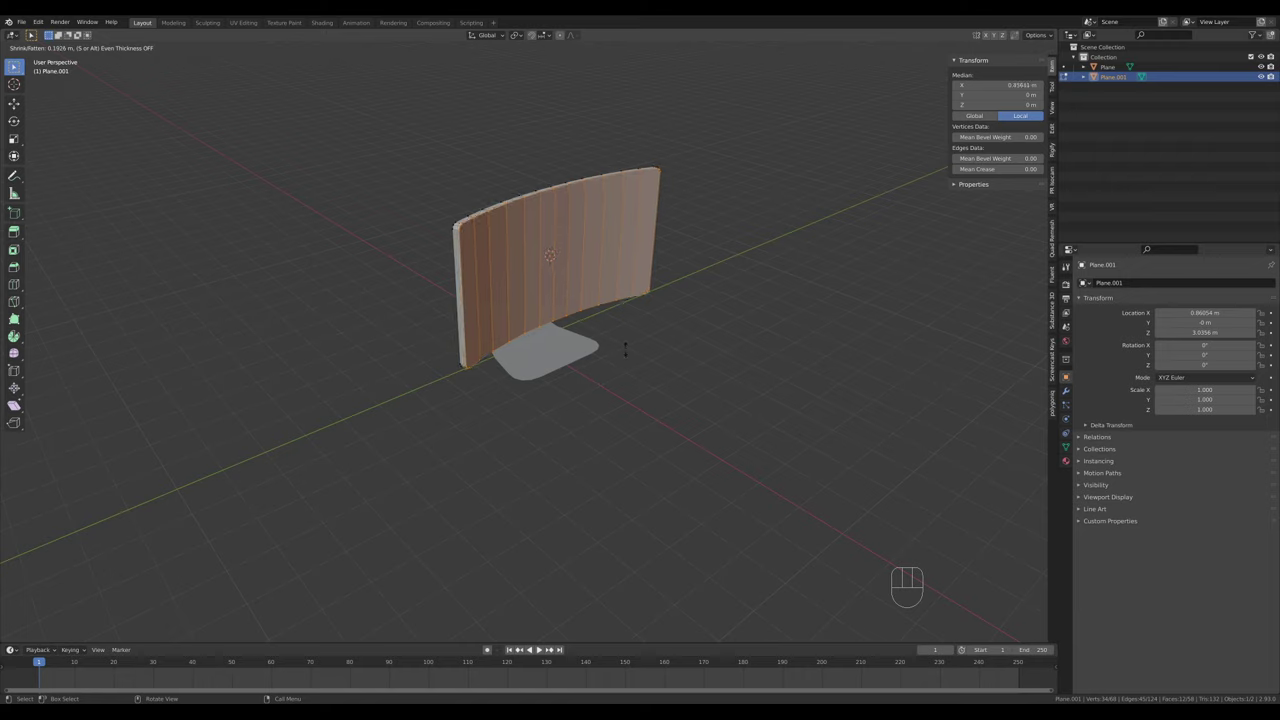
key(s)
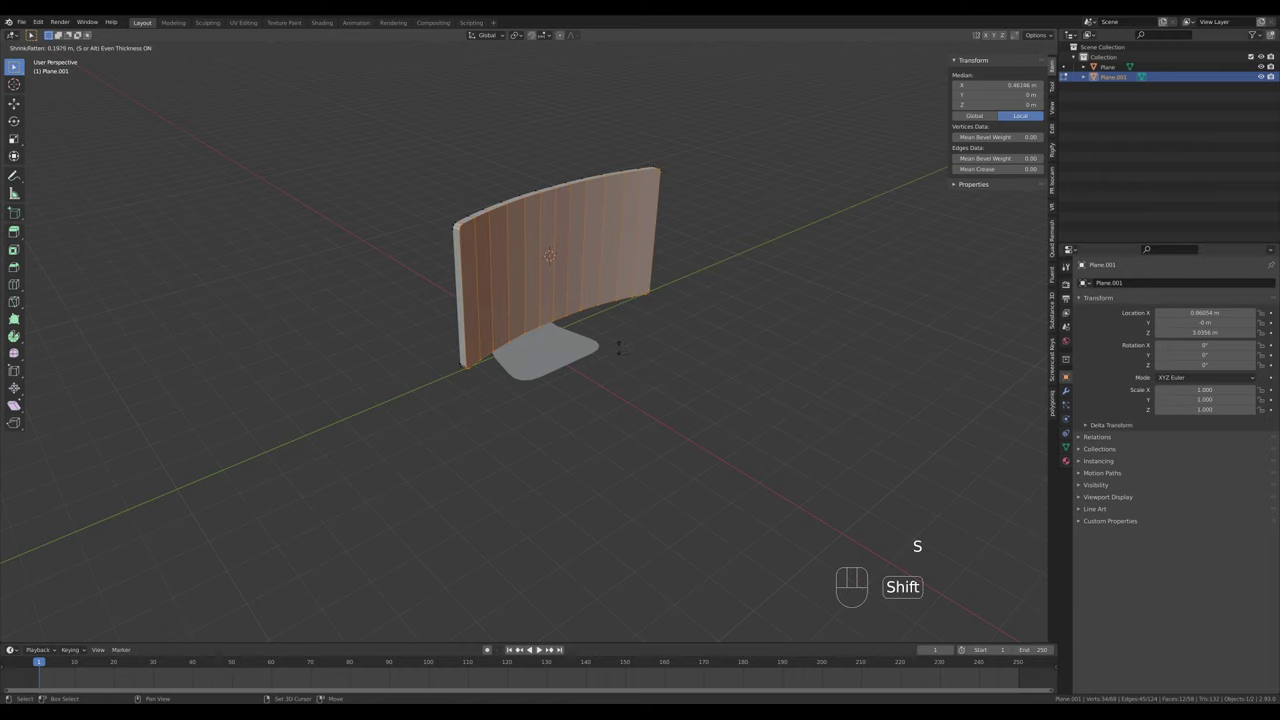
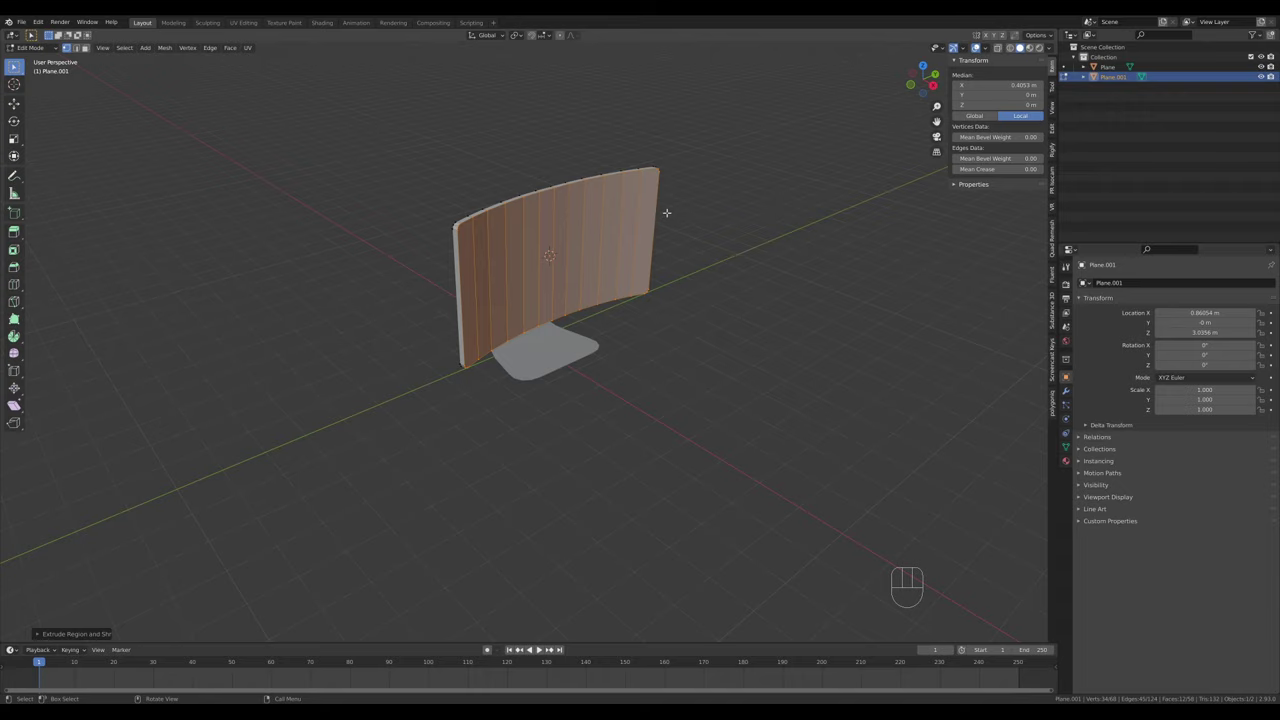
Leave Edit Mode and orbit to view the finished screen from the side
key(Tab)
drag(664, 310, 712, 309)
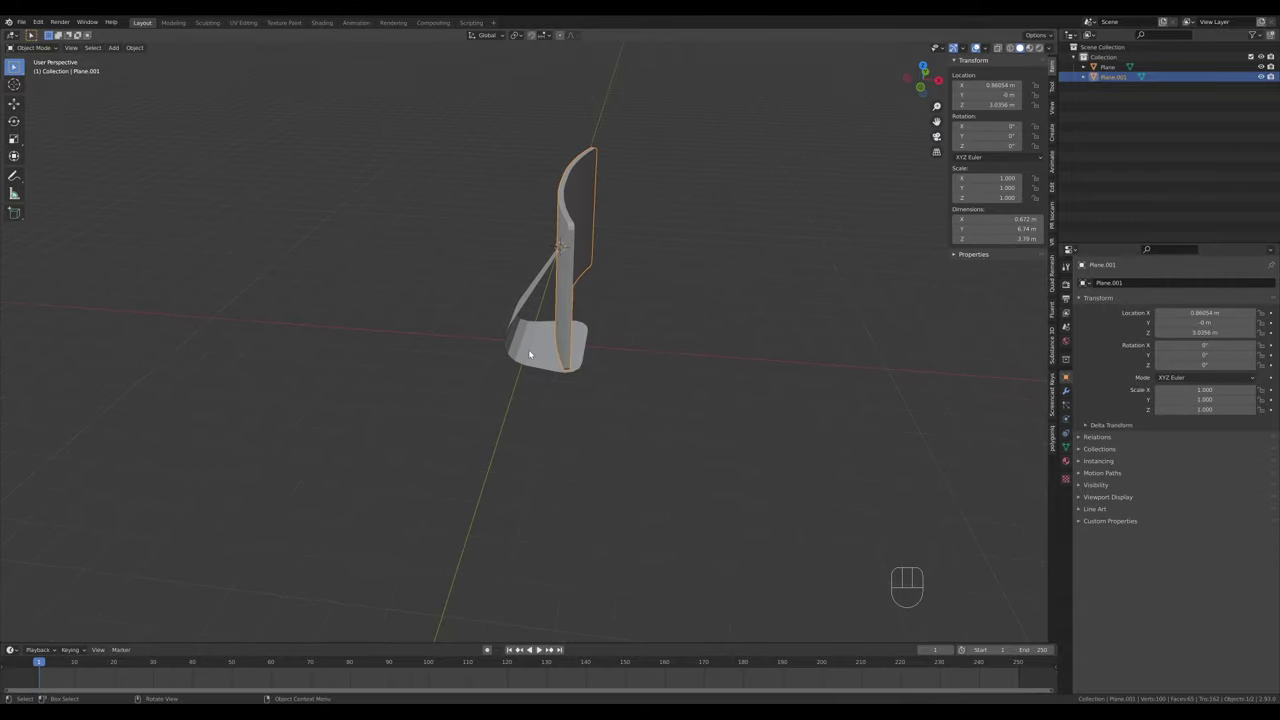
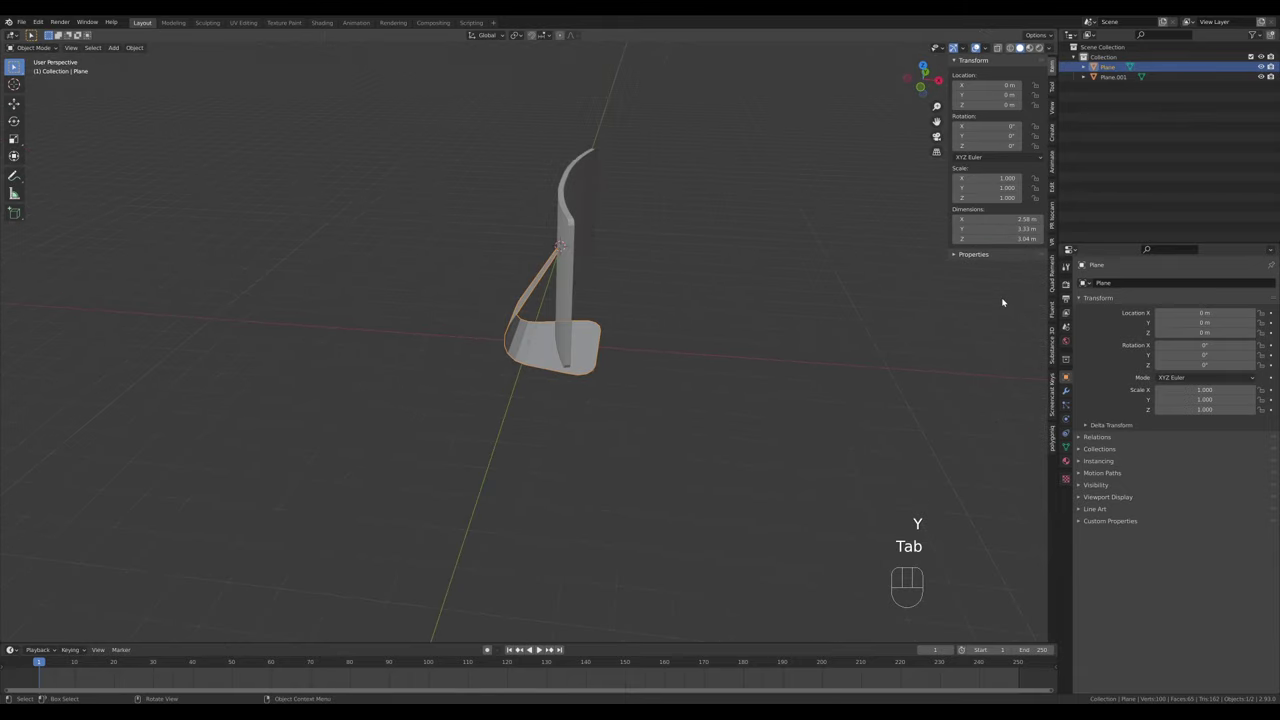
Give the stand a Solidify modifier with about 0.132 m even thickness
click(1067, 398)
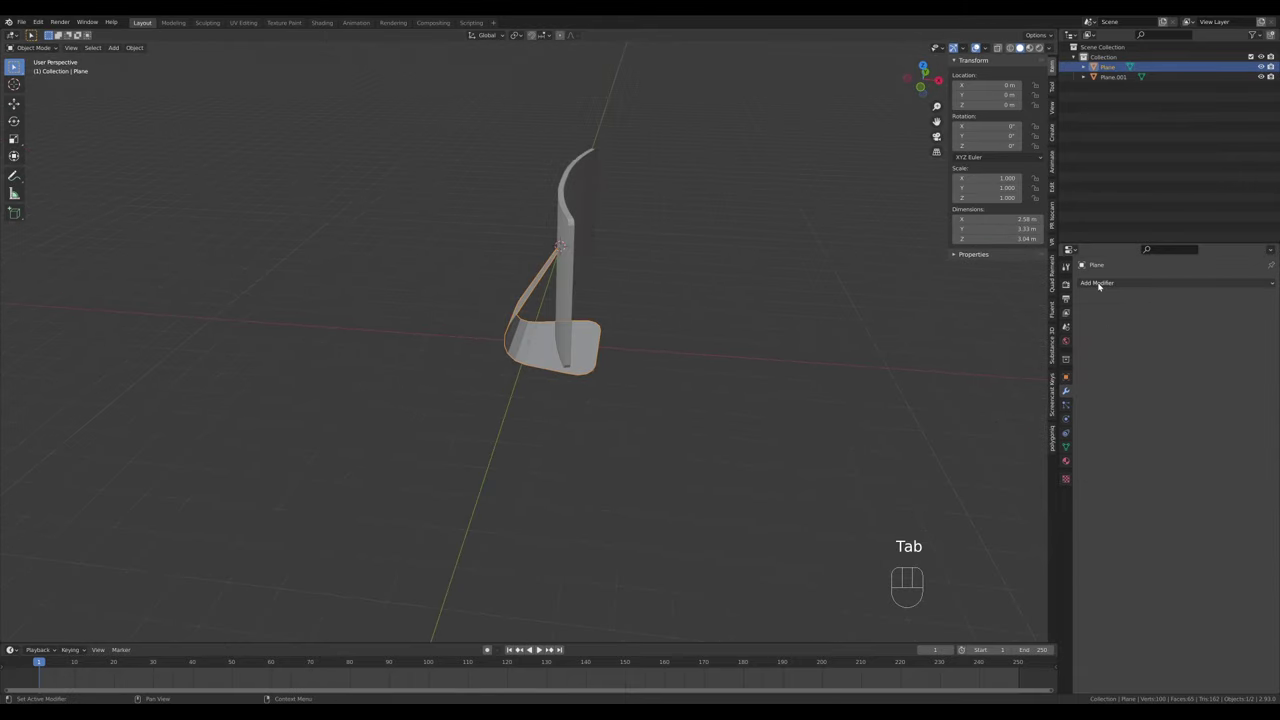
drag(1100, 287, 1078, 457)
drag(705, 420, 689, 408)
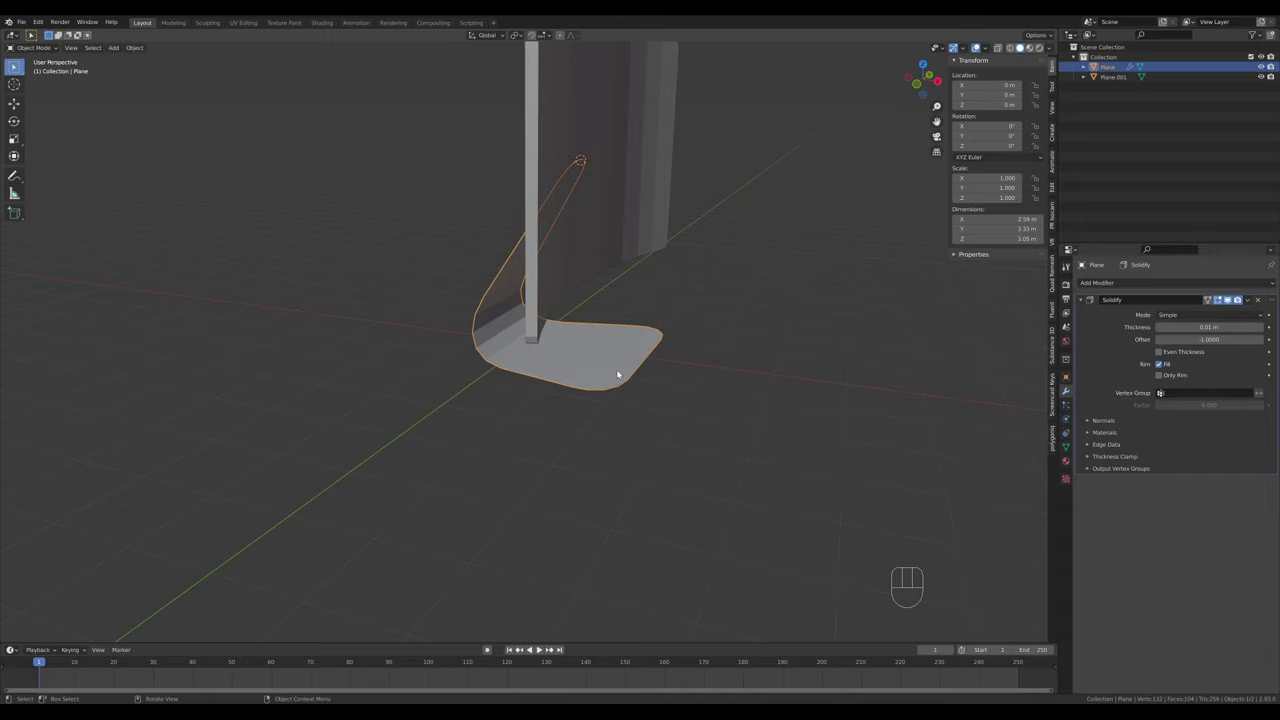
drag(639, 367, 663, 360)
key(ctrl+z)
drag(1171, 319, 712, 348)
middle_click(712, 348)
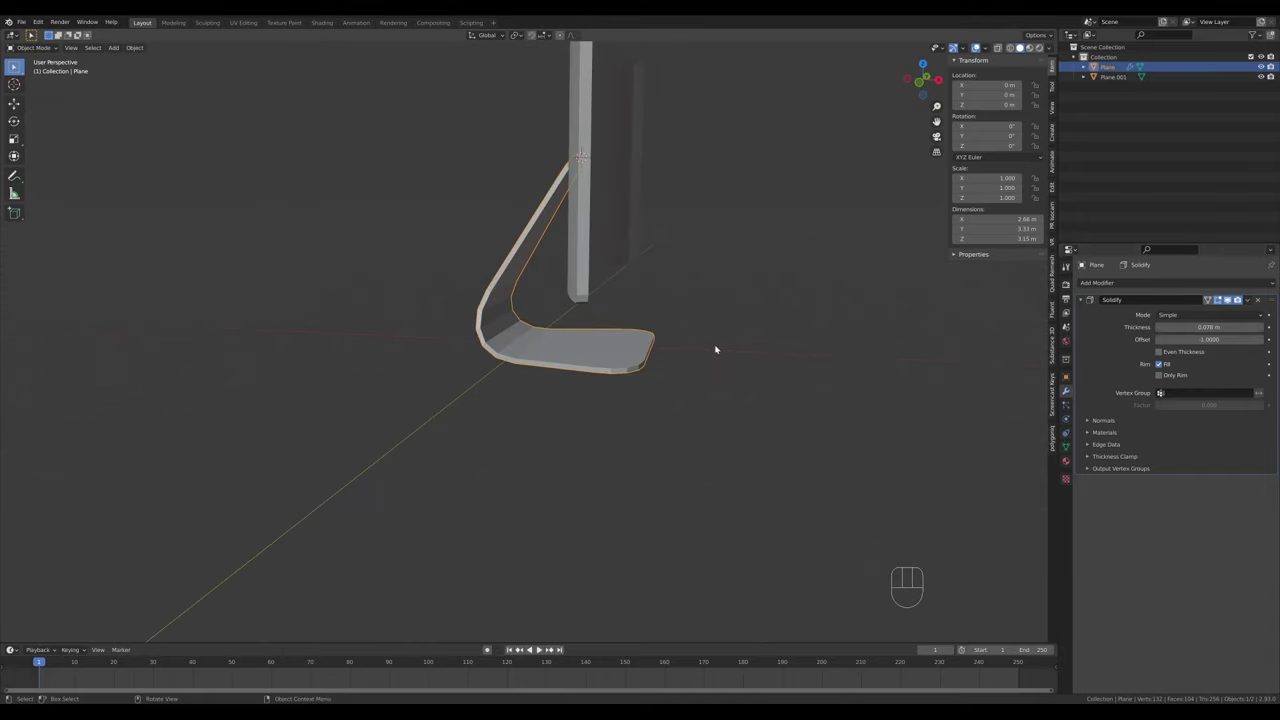
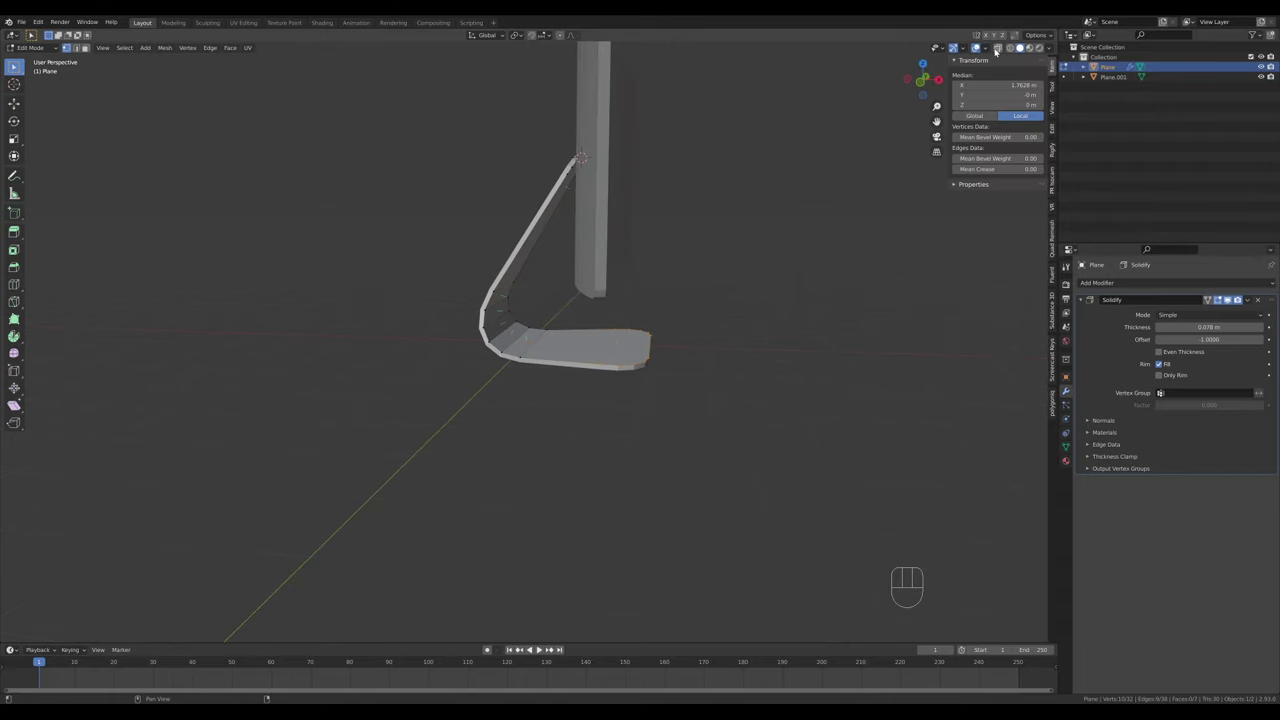
drag(990, 53, 1242, 298)
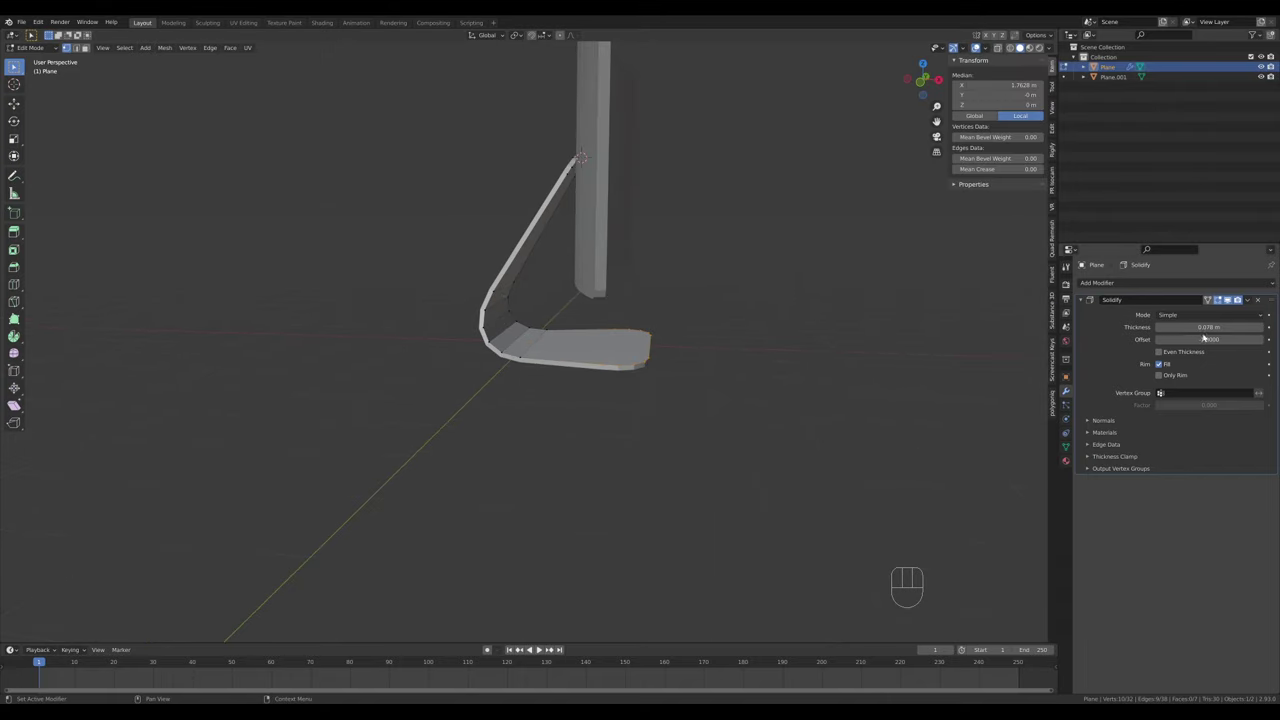
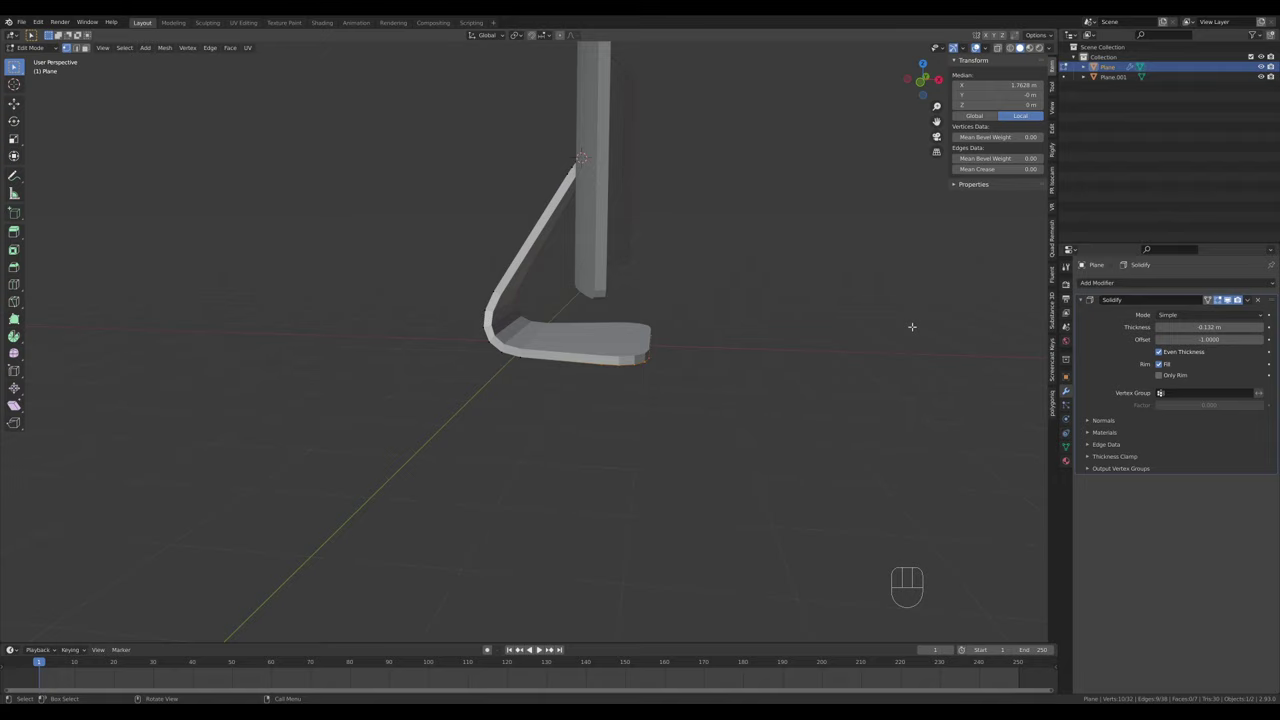
Add a Bevel modifier to the stand
drag(1084, 300, 1098, 278)
click(1097, 281)
Set the stand's bevel to 0.023 m width, 2 segments and a 40° angle limit
drag(1099, 288, 1079, 327)
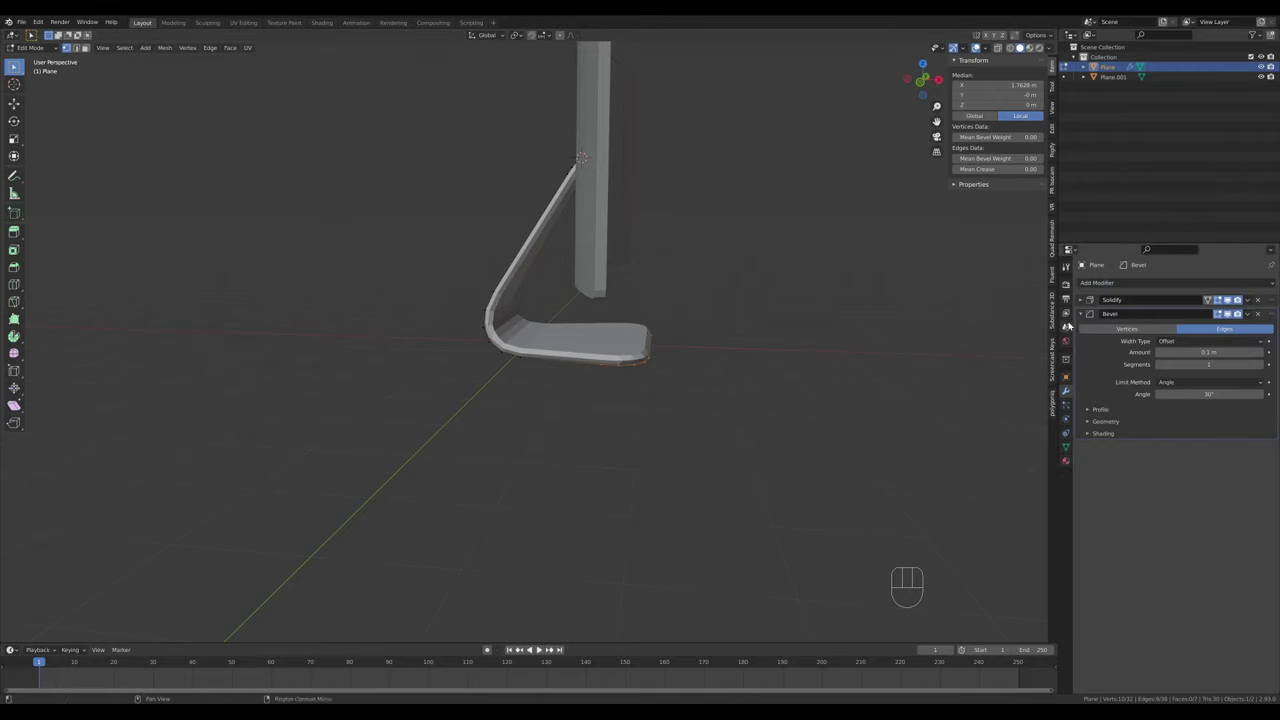
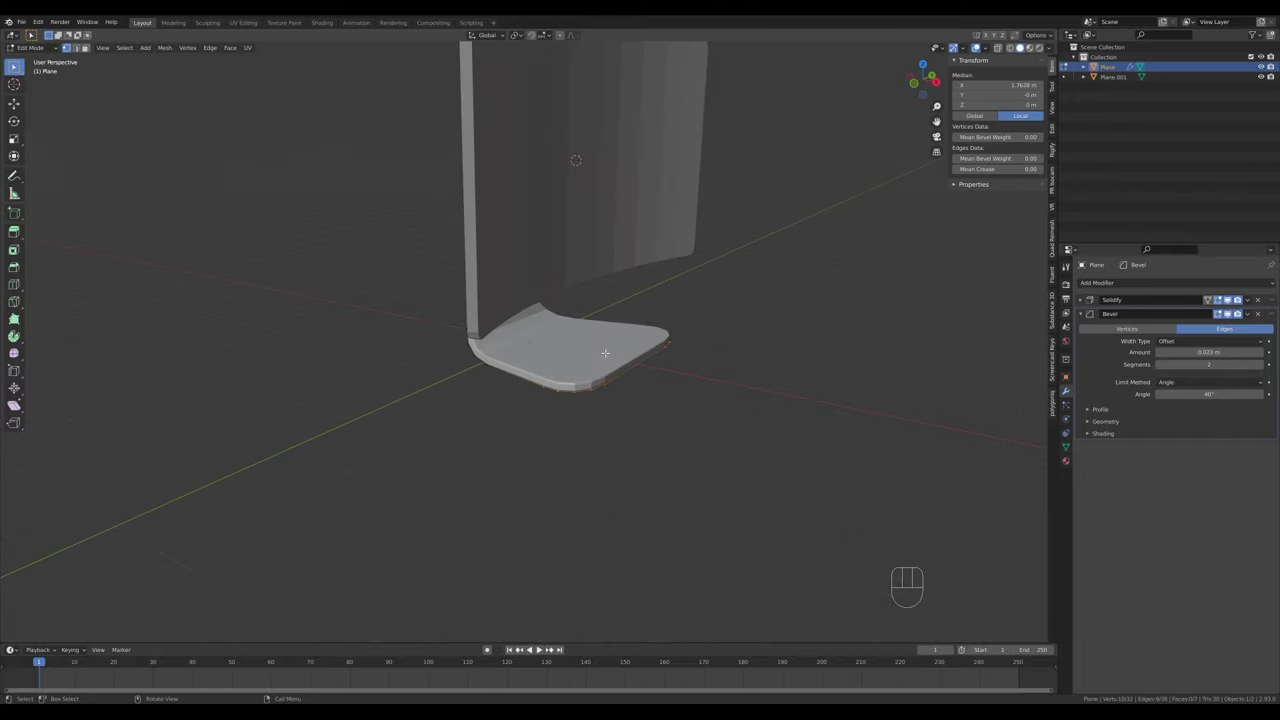
key(Tab)
Shade the stand smooth with Auto Smooth so its 0.023 m two-segment bevel reads as rounded
right_click(610, 367)
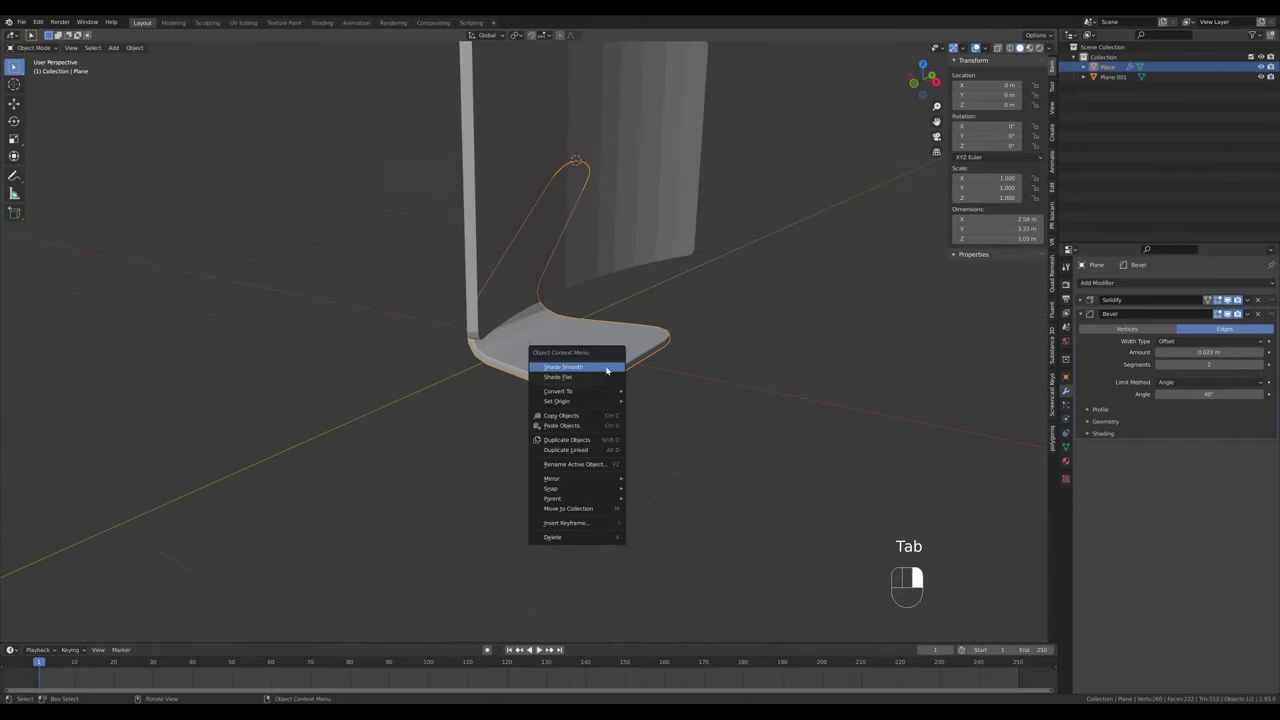
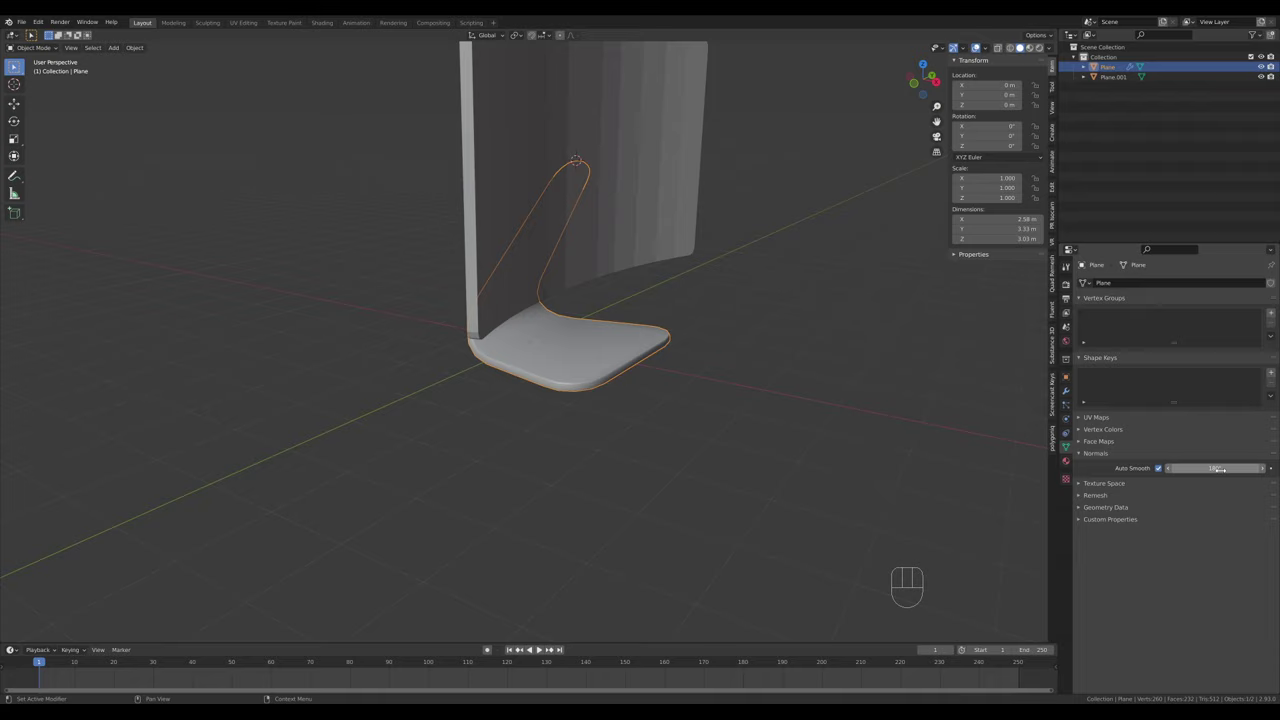
click(1094, 436)
click(1165, 450)
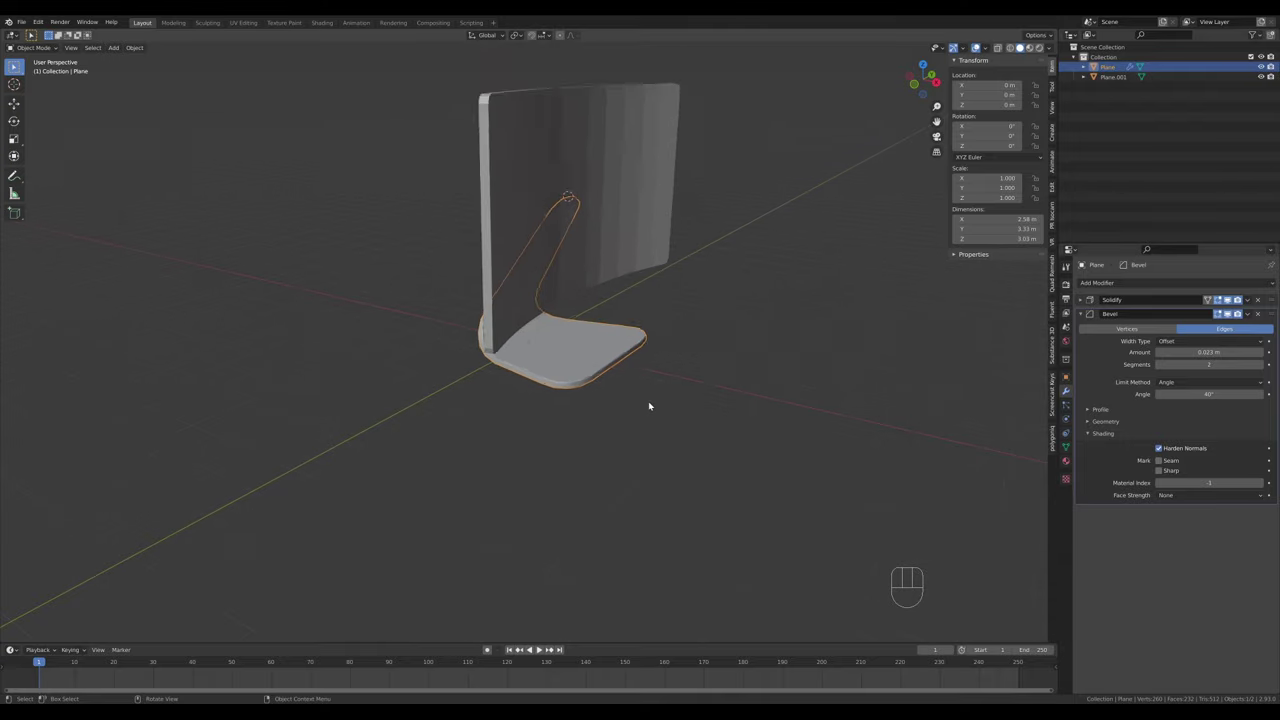
middle_click(684, 416)
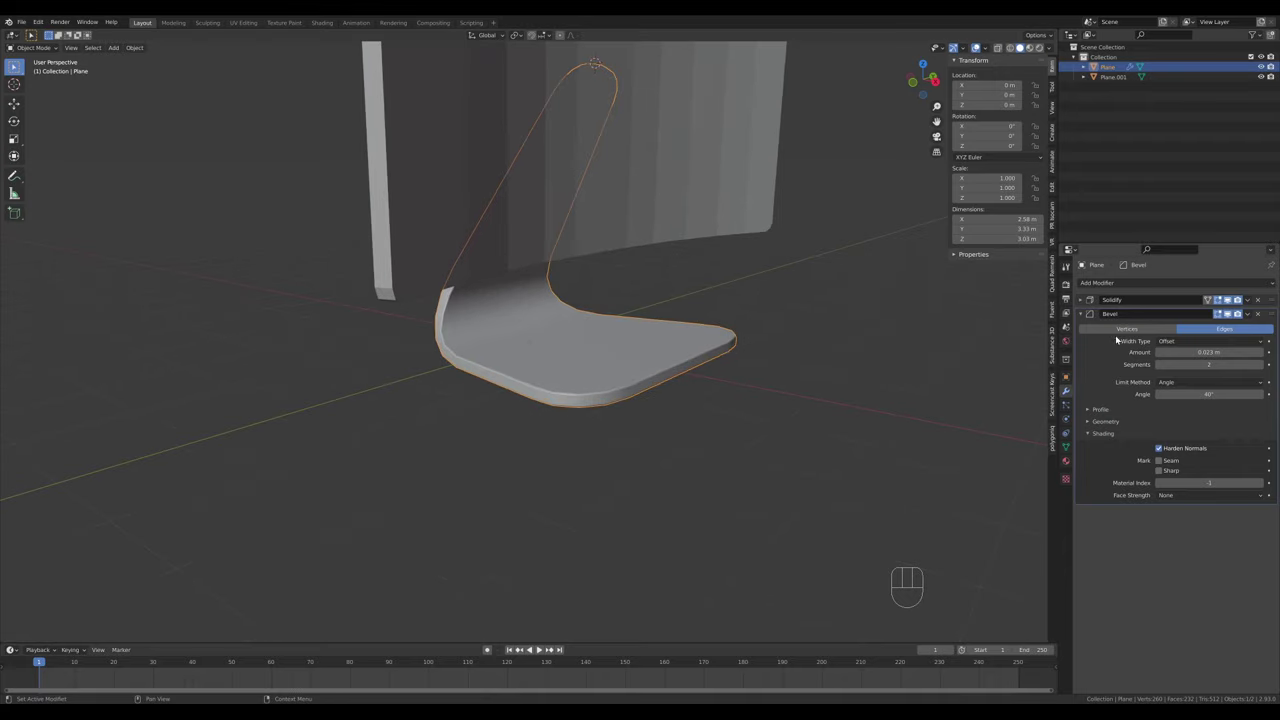
click(1161, 454)
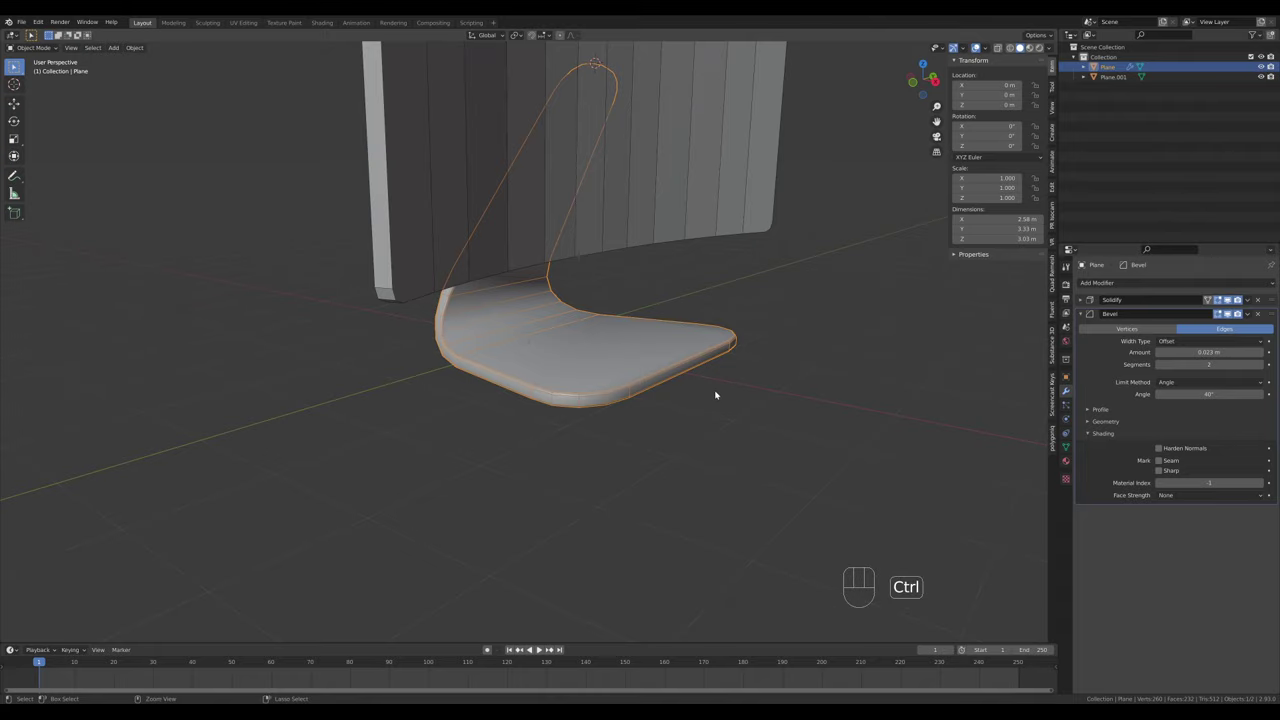
key(ctrl+1)
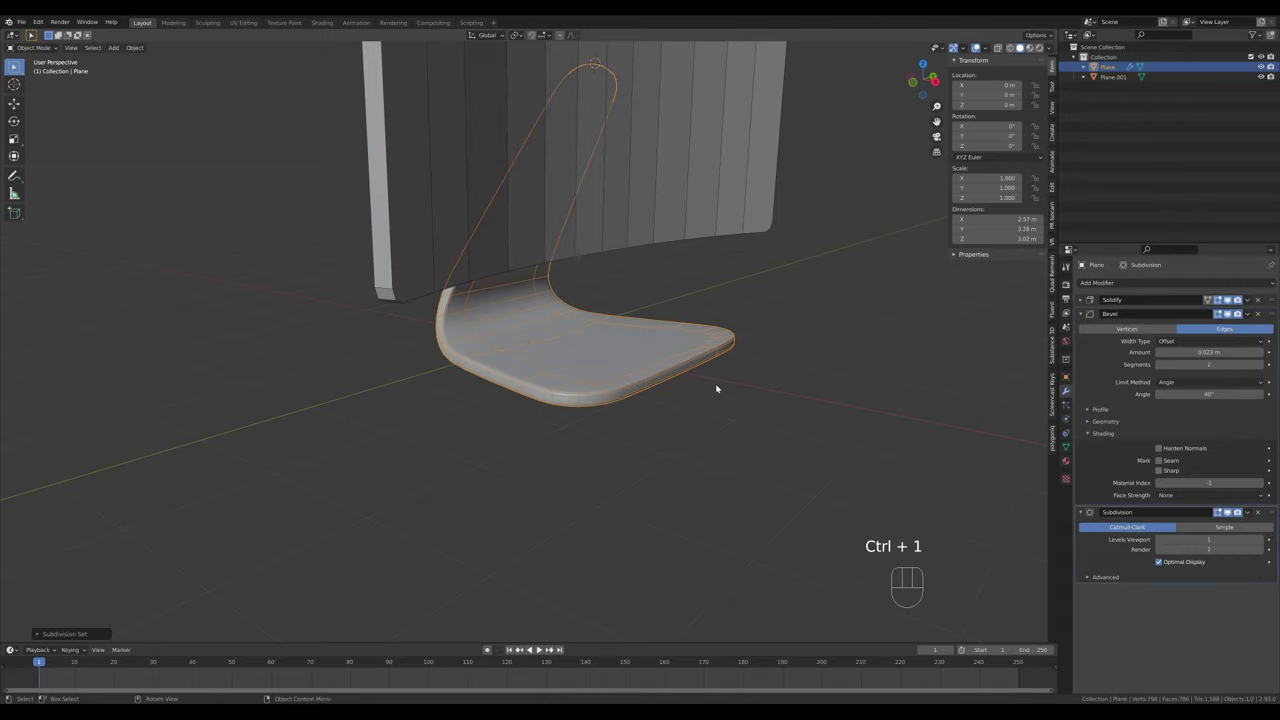
drag(664, 375, 772, 381)
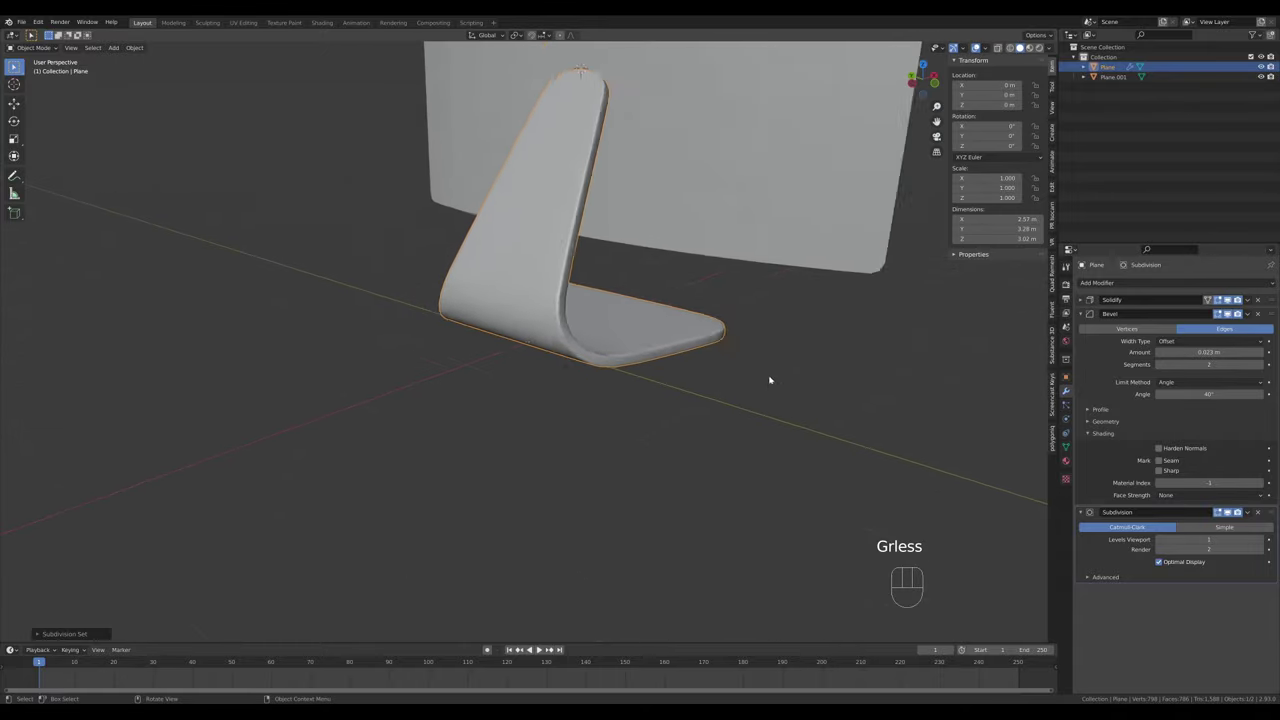
drag(773, 368, 661, 370)
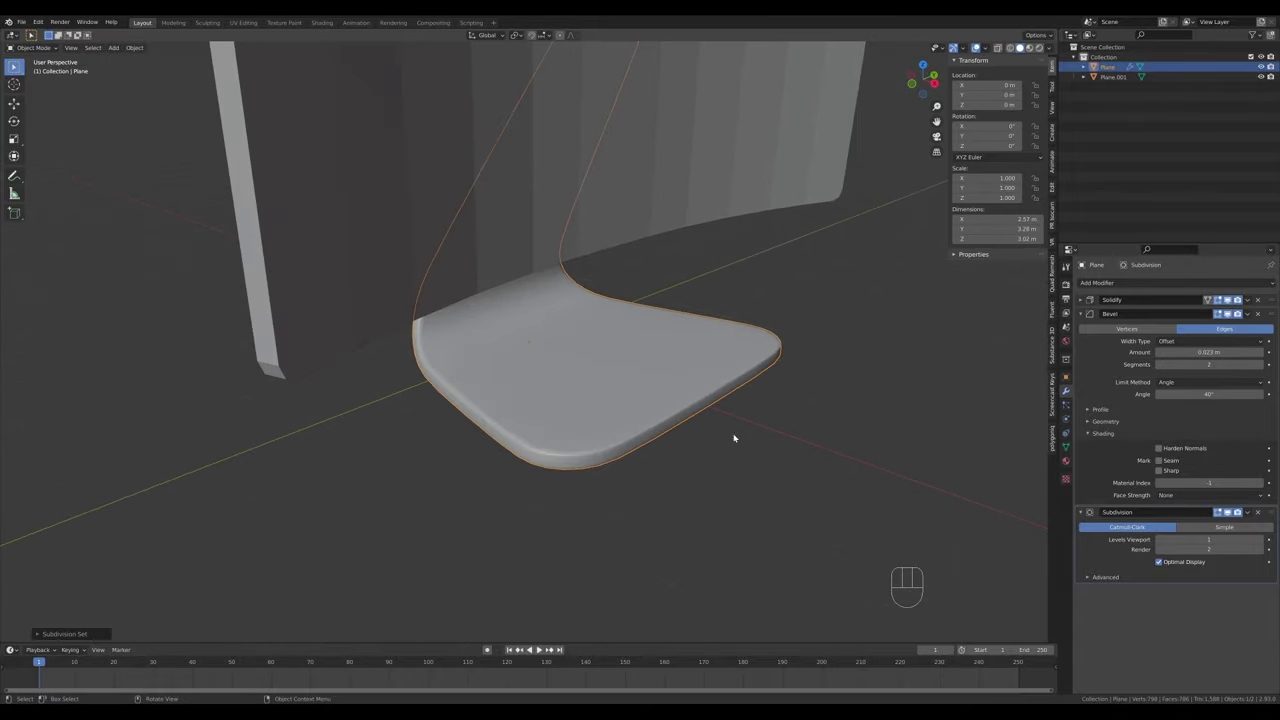
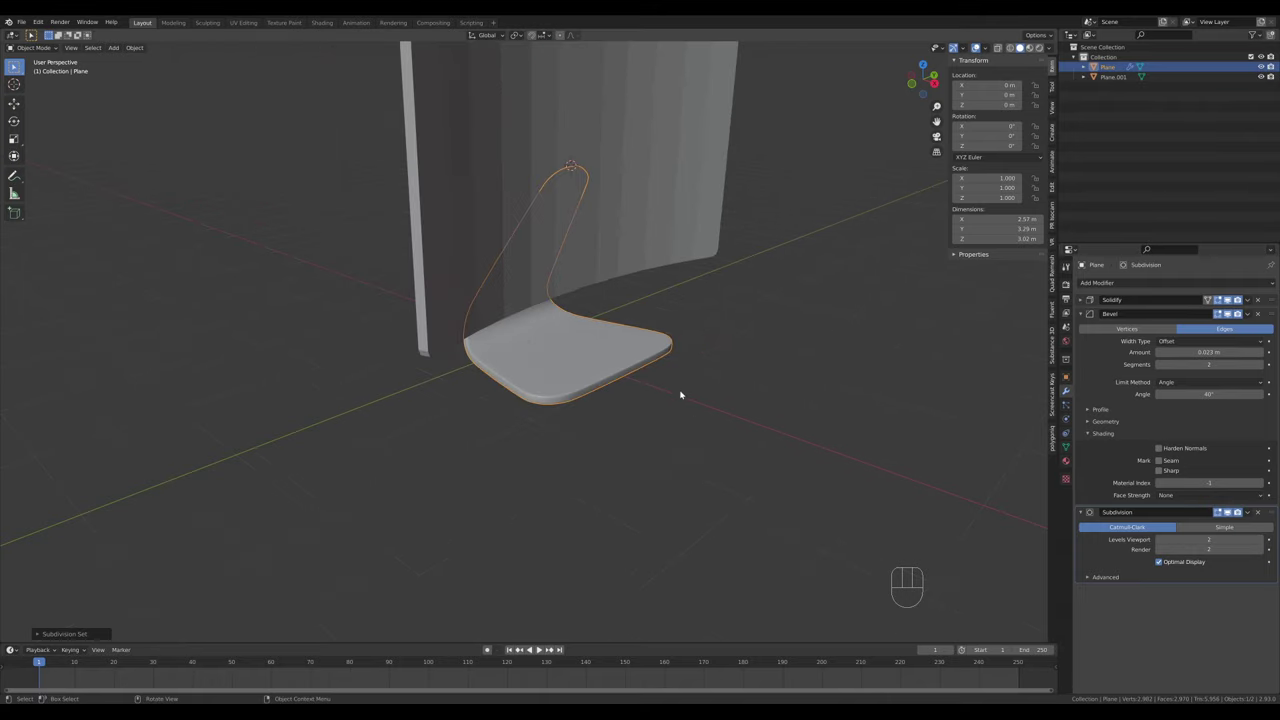
drag(662, 318, 718, 318)
Move the curved screen (Plane.001) along X until it meets the stand's arm
click(591, 252)
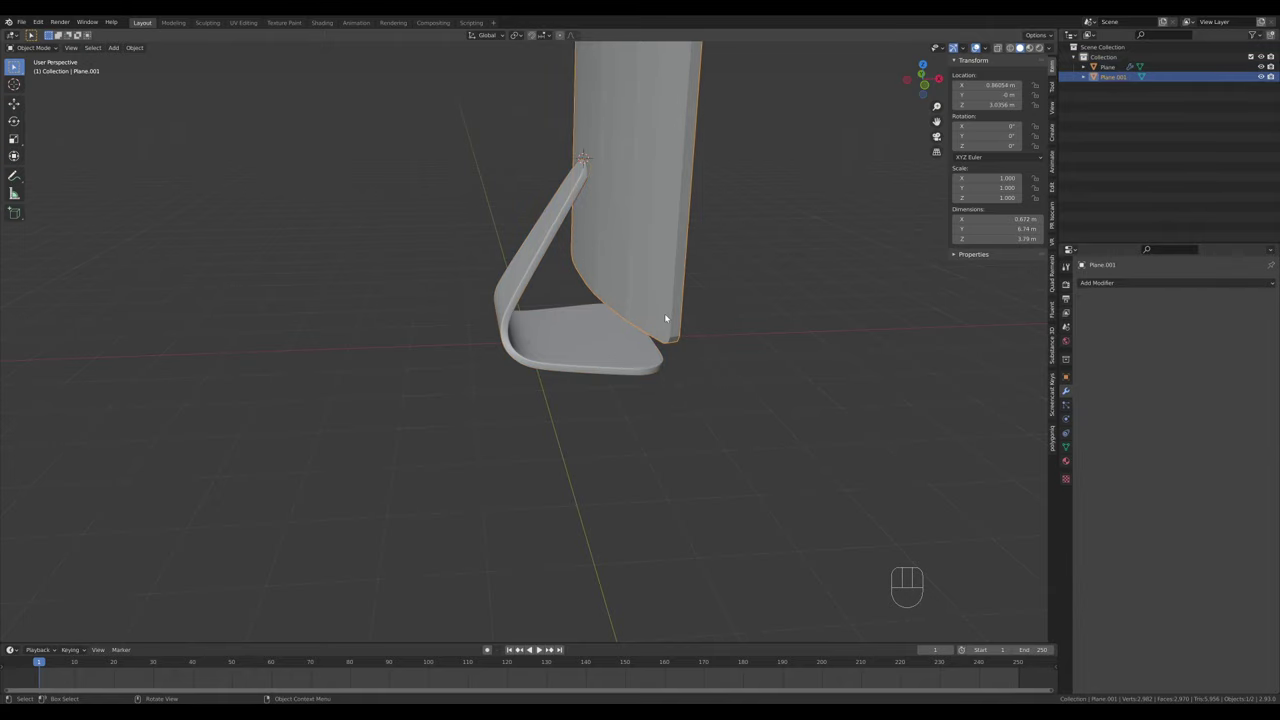
key(g)
key(x)
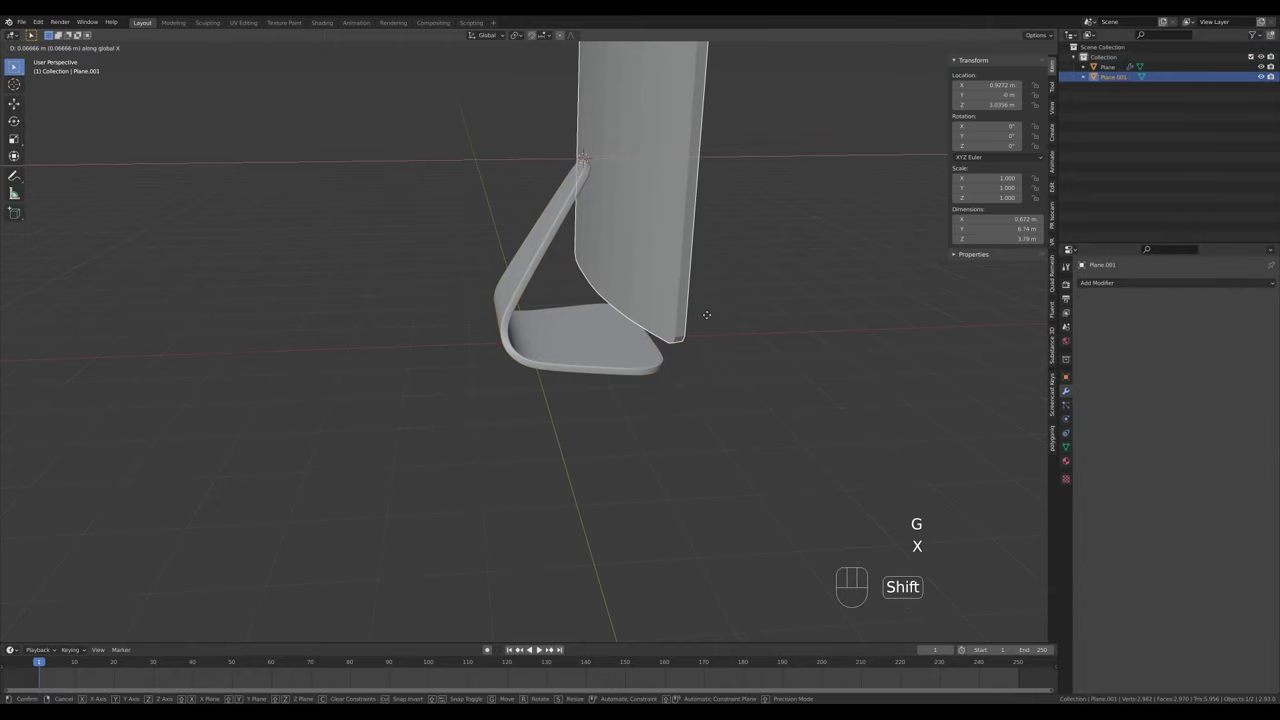
click(711, 316)
Check the whole monitor from a new angle and add the stand to the selection
drag(743, 220, 688, 233)
drag(700, 226, 696, 304)
middle_click(688, 306)
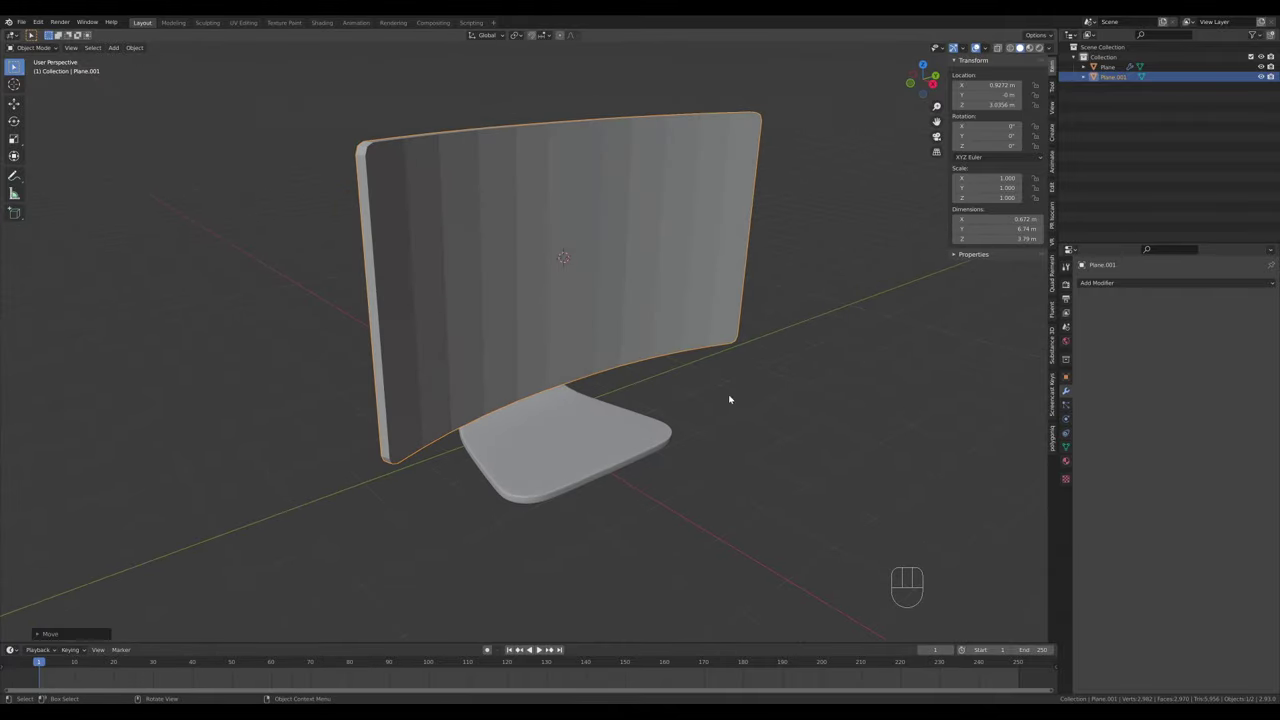
click(615, 454)
drag(1250, 316, 1215, 348)
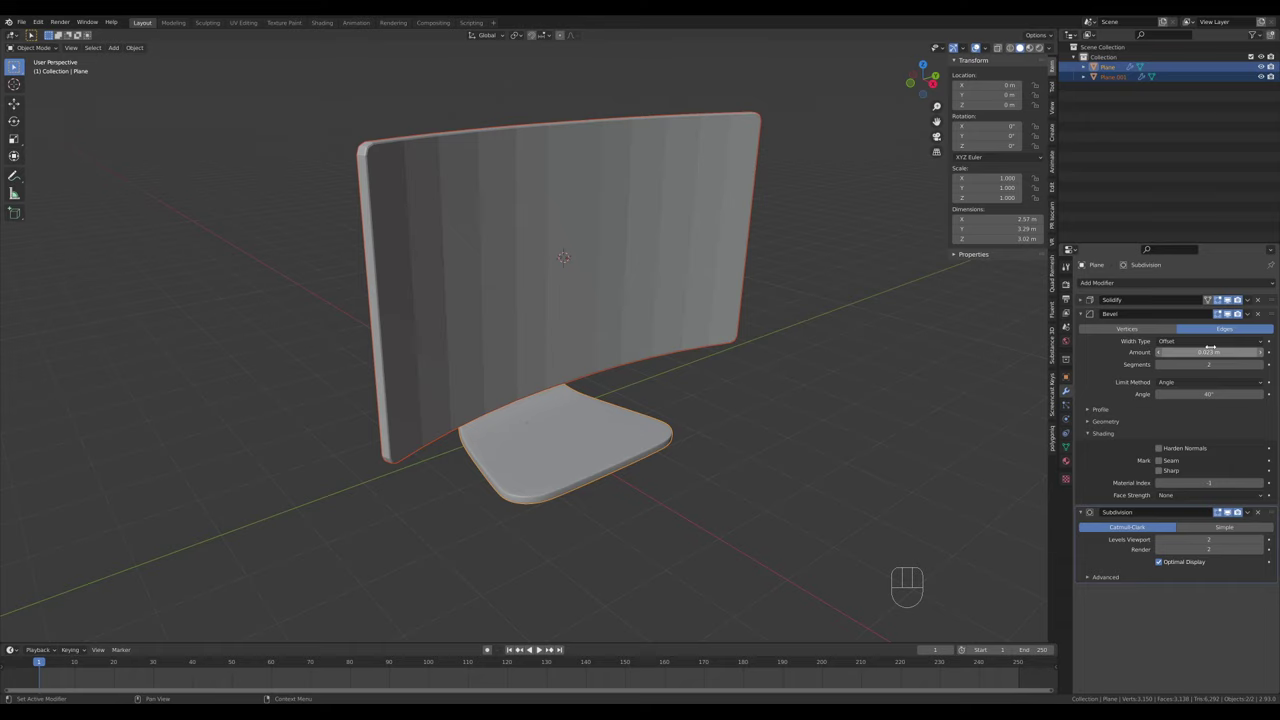
Copy the stand's bevel to the screen, shade it smooth with level-2 subdivision, then reselect the stand
click(514, 229)
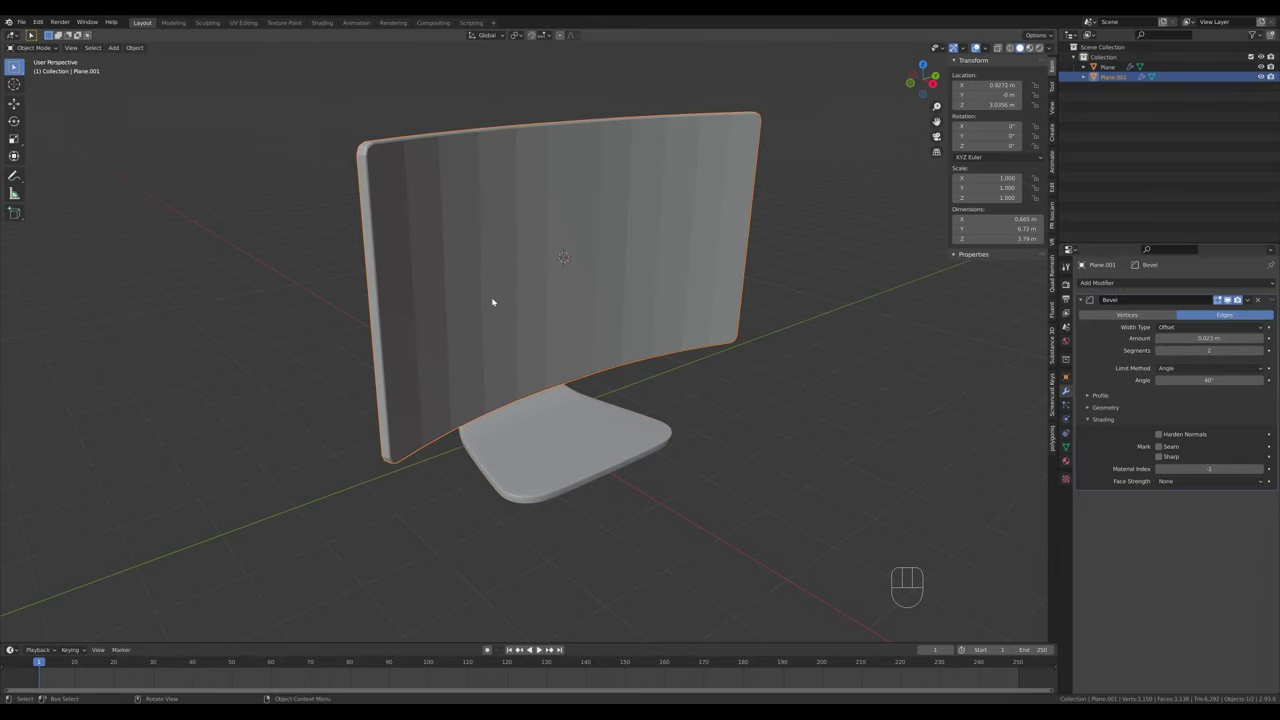
right_click(508, 271)
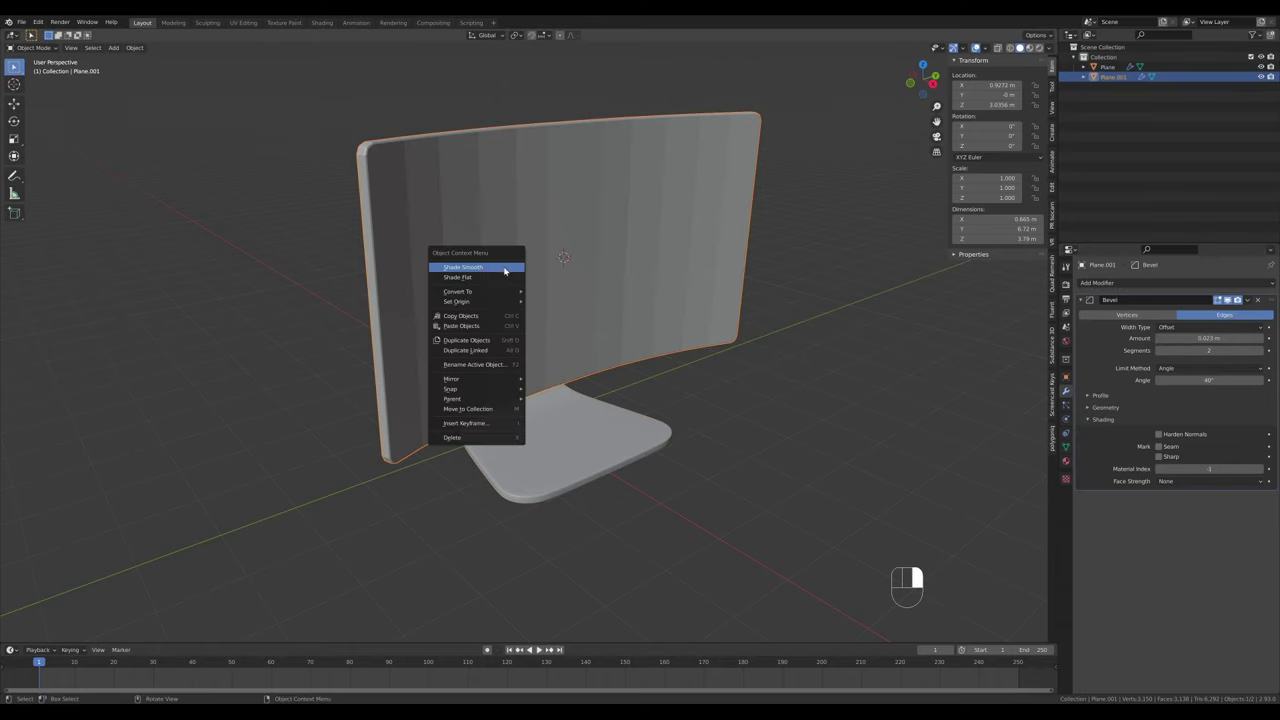
key(ctrl+2)
drag(620, 376, 724, 366)
click(568, 362)
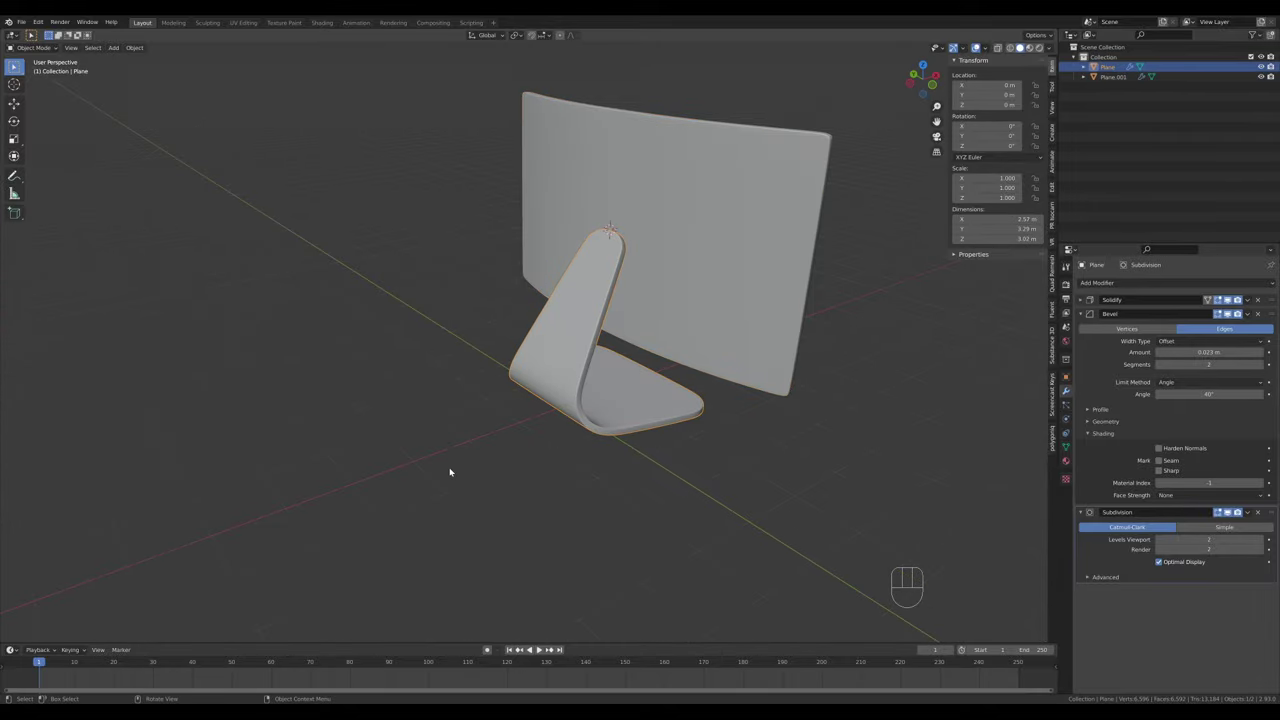
Orbit around the finished monitor and bring up the Eevee render settings
drag(478, 468, 464, 458)
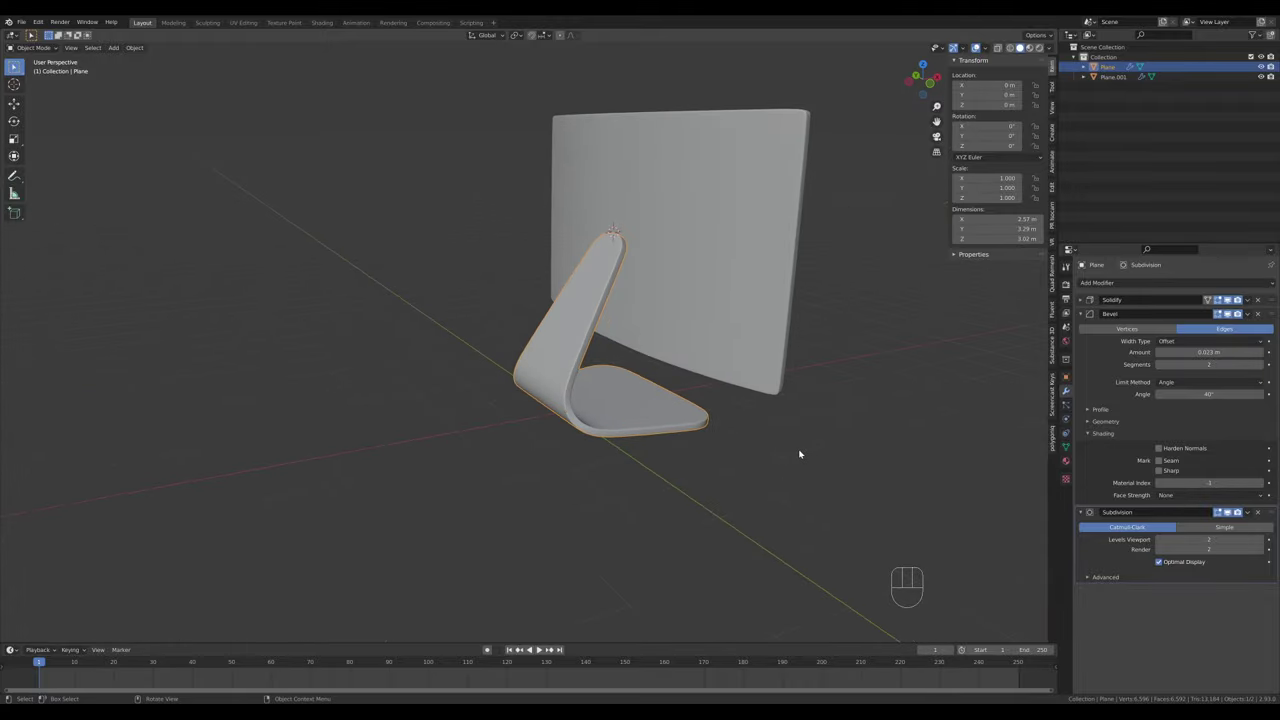
drag(800, 440, 716, 449)
middle_click(664, 467)
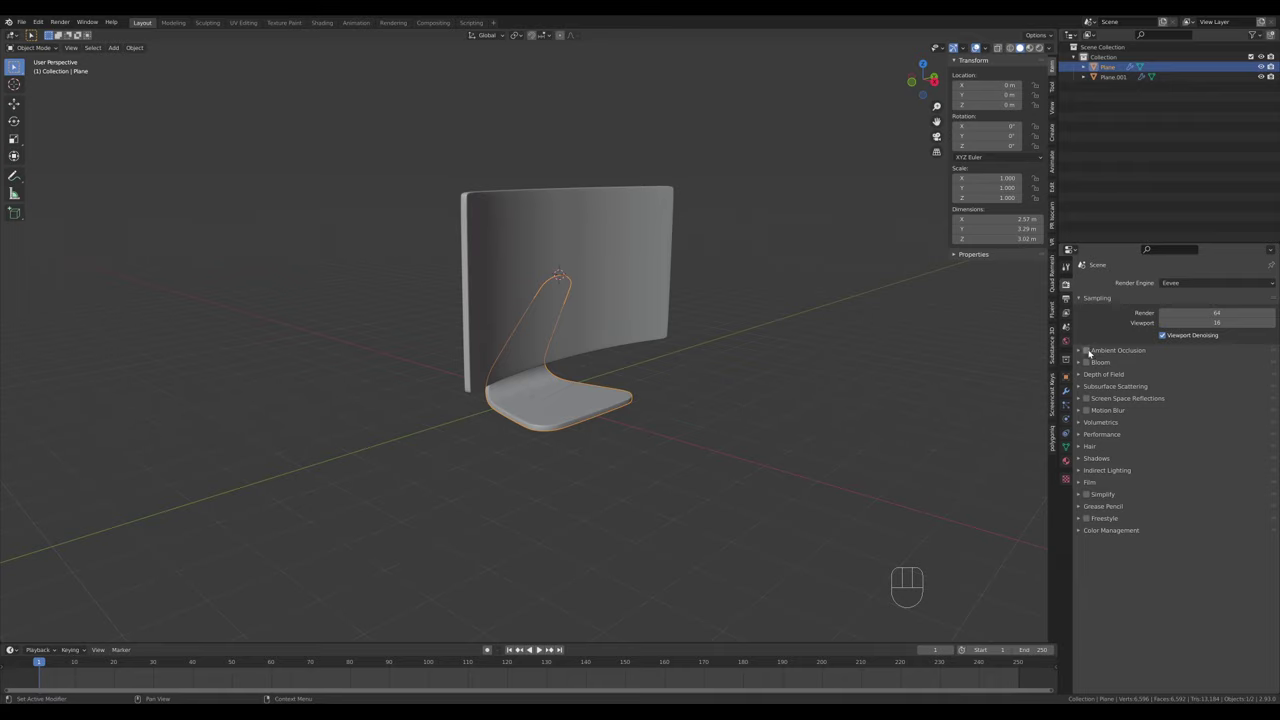
Enable Eevee ambient occlusion, bloom and screen-space reflections
click(1092, 350)
click(1089, 370)
click(1092, 397)
click(1092, 400)
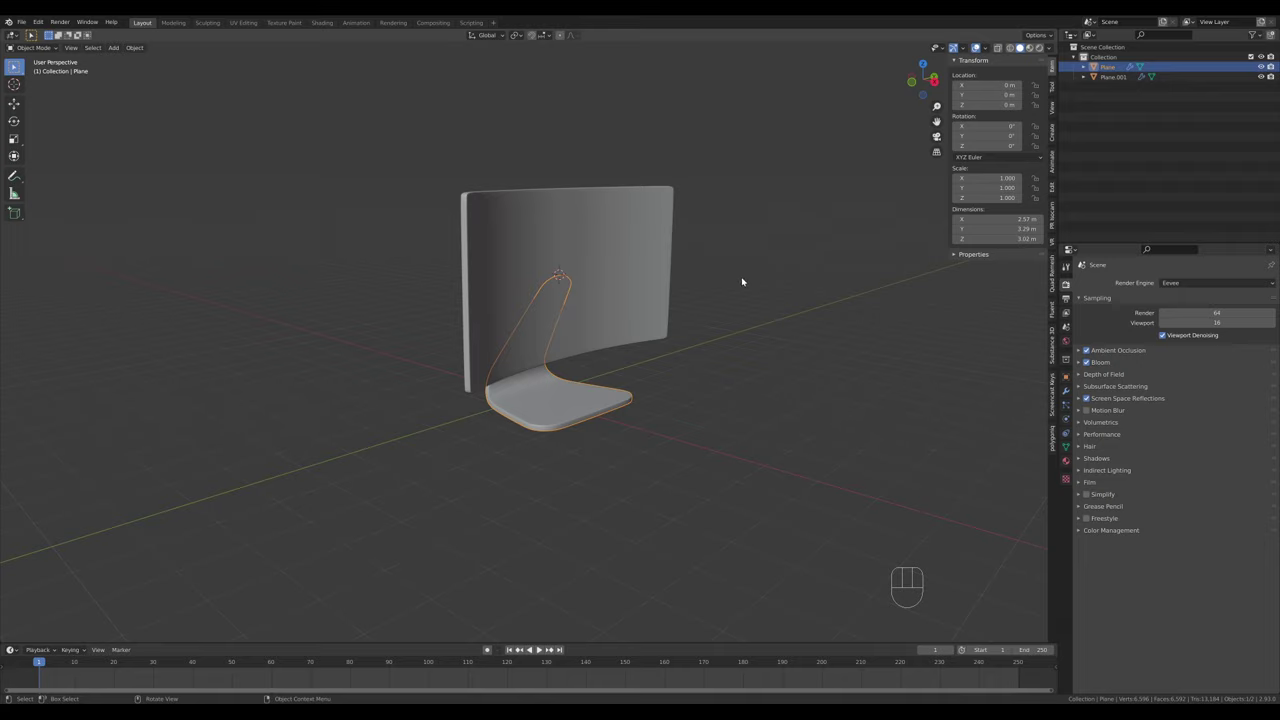
Add a ground plane under the monitor and scale it up to about 52 m
key(shift+s)
key(shift+a)
key(s)
click(985, 546)
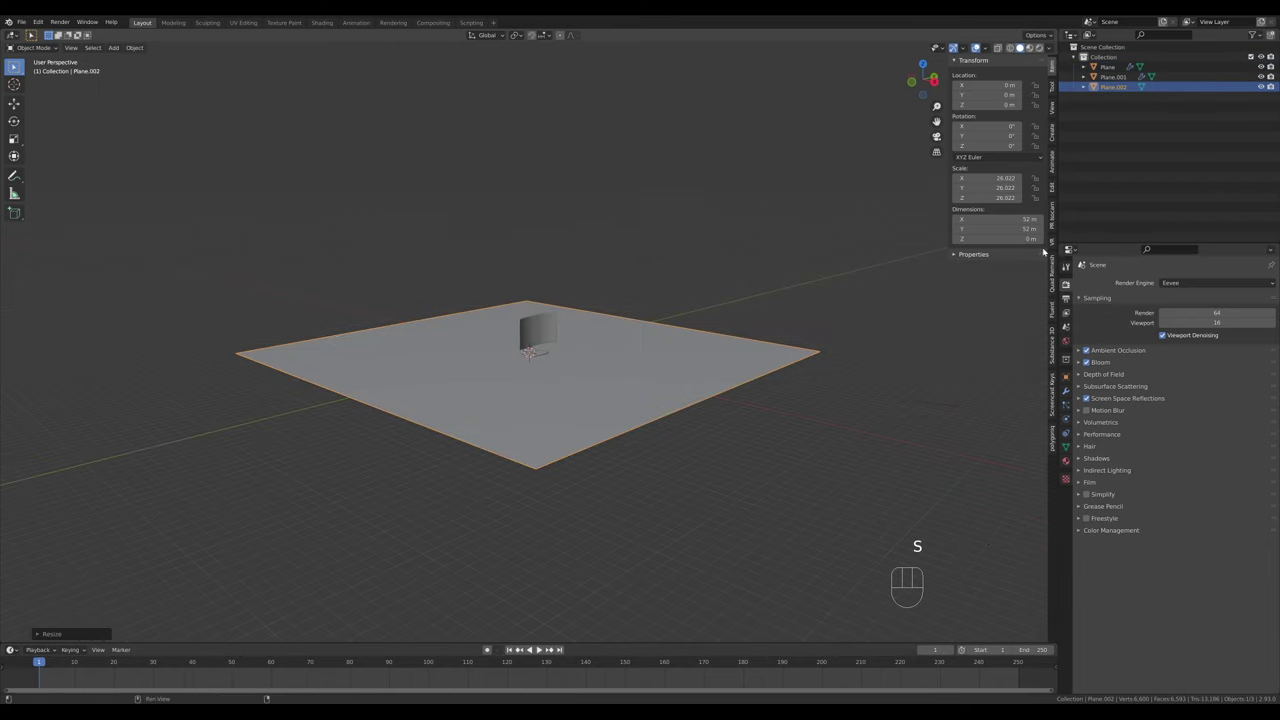
click(1059, 217)
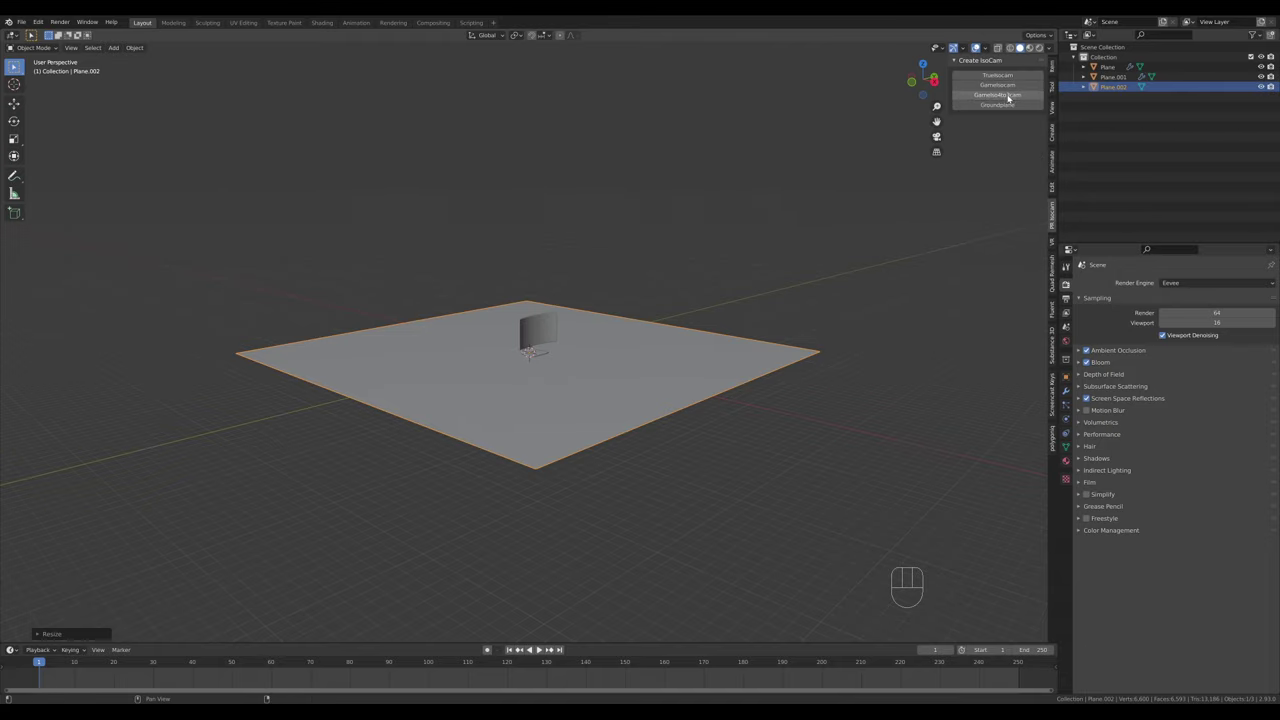
Add a TrueIsoCam camera, set it to Perspective and slide it along its local Z axis
click(1002, 78)
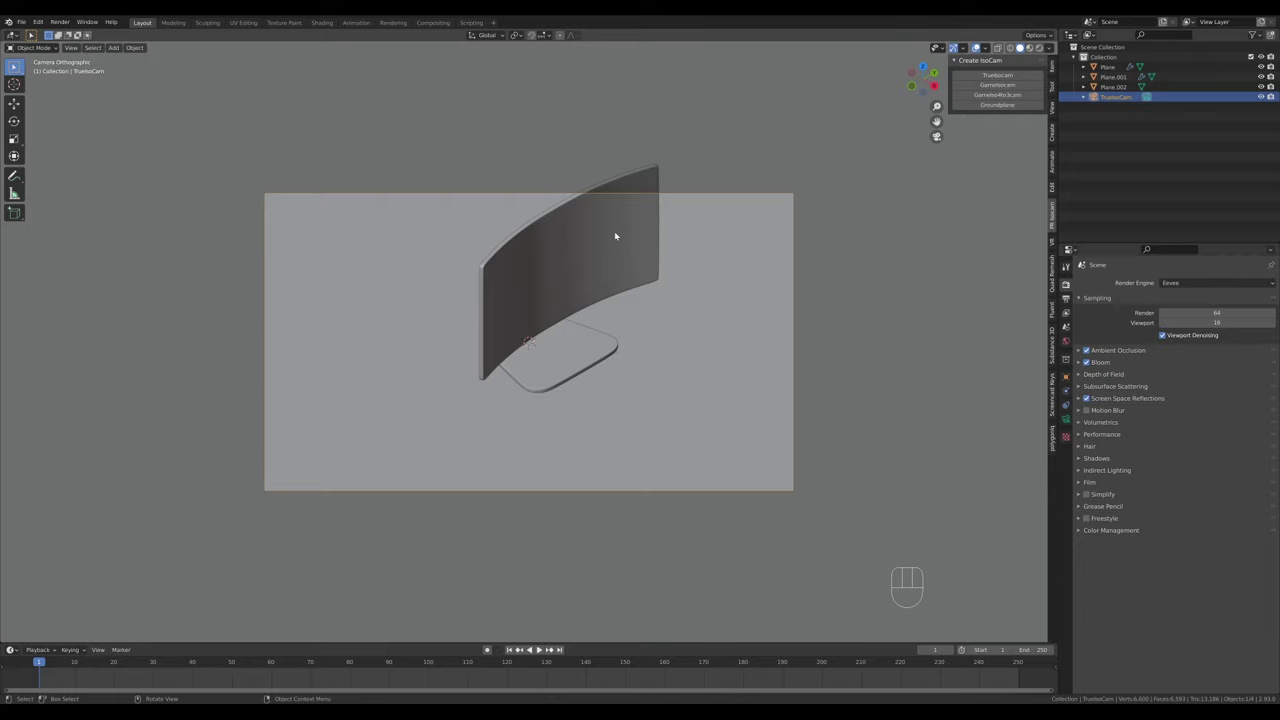
click(1068, 422)
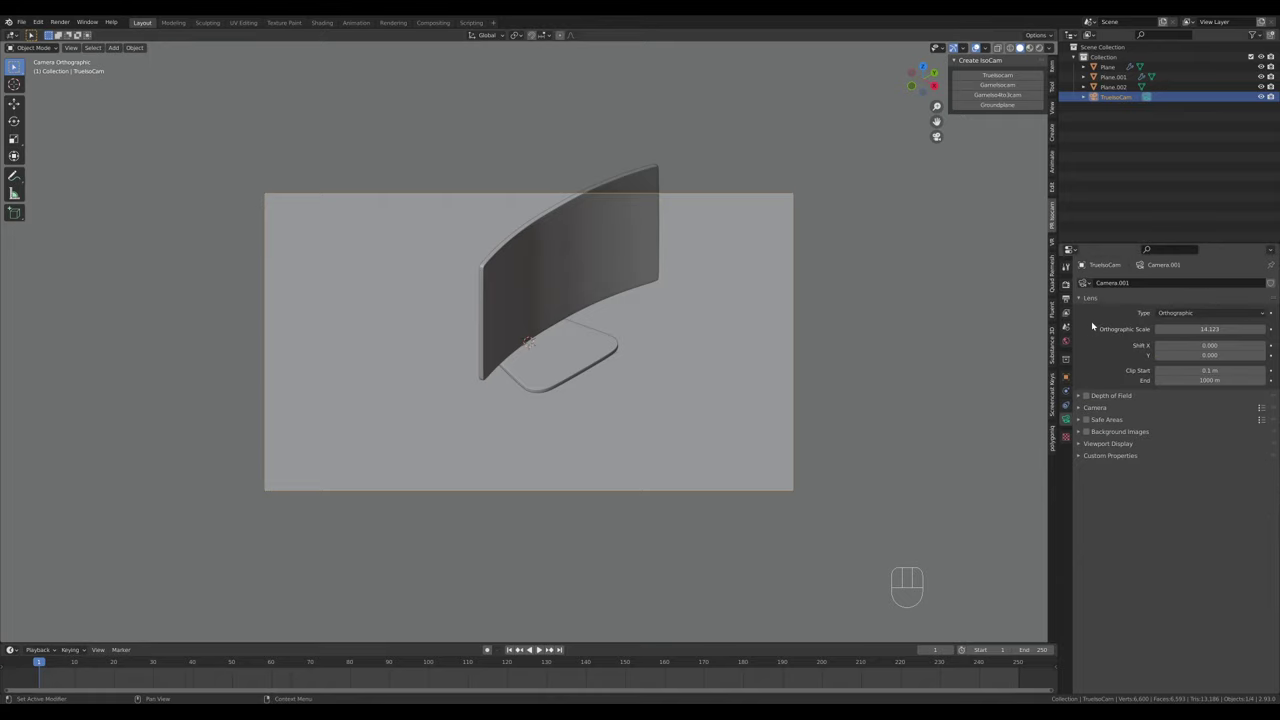
drag(1178, 312, 903, 242)
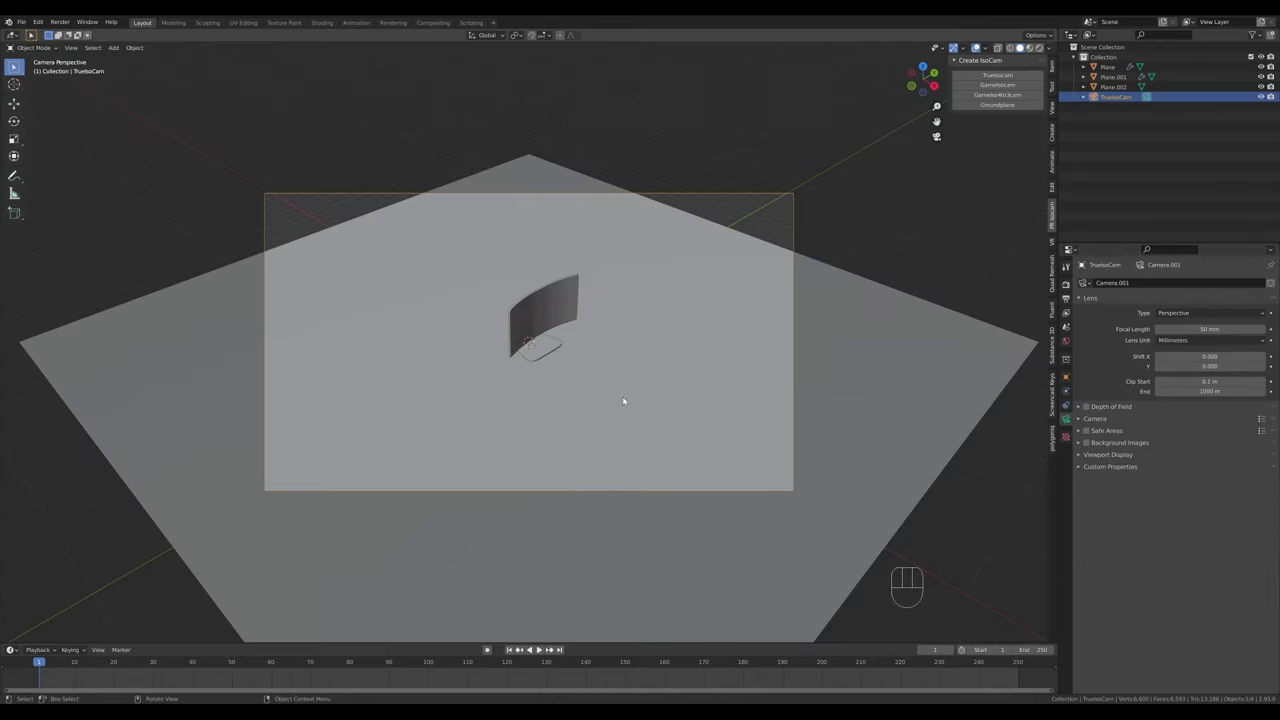
key(z)
key(Escape)
key(g)
key(z)
key(z)
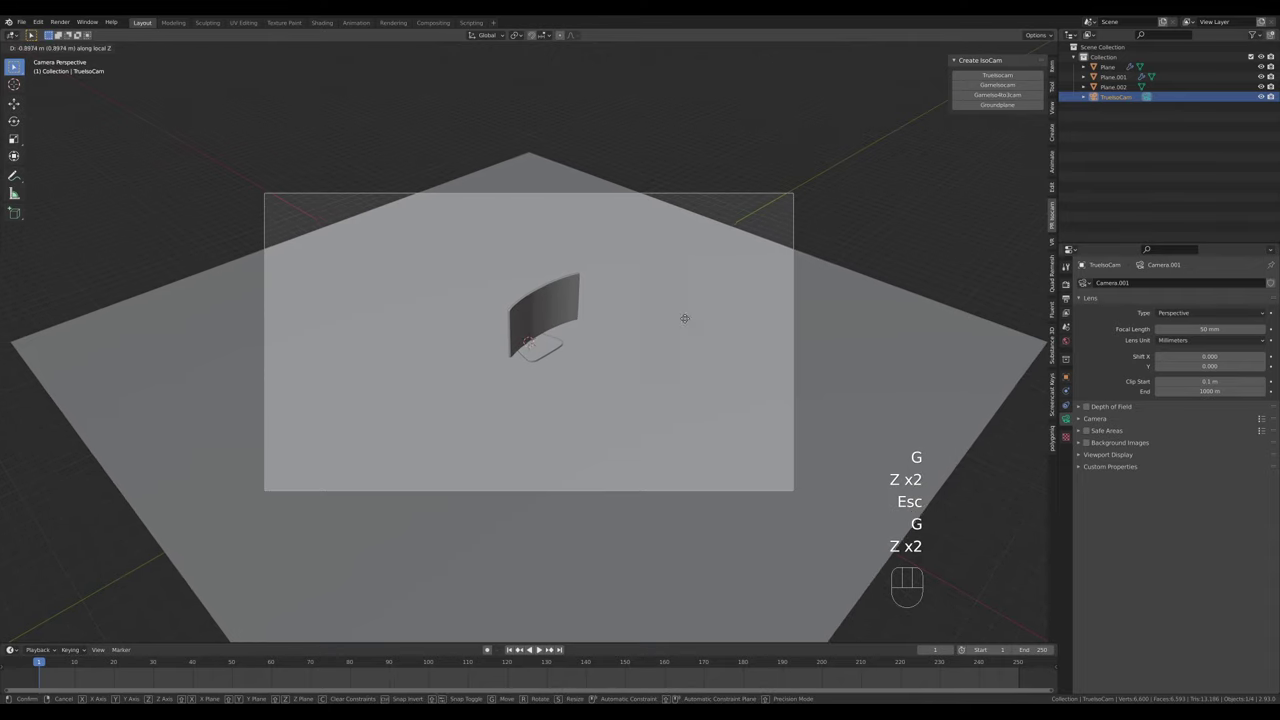
click(480, 85)
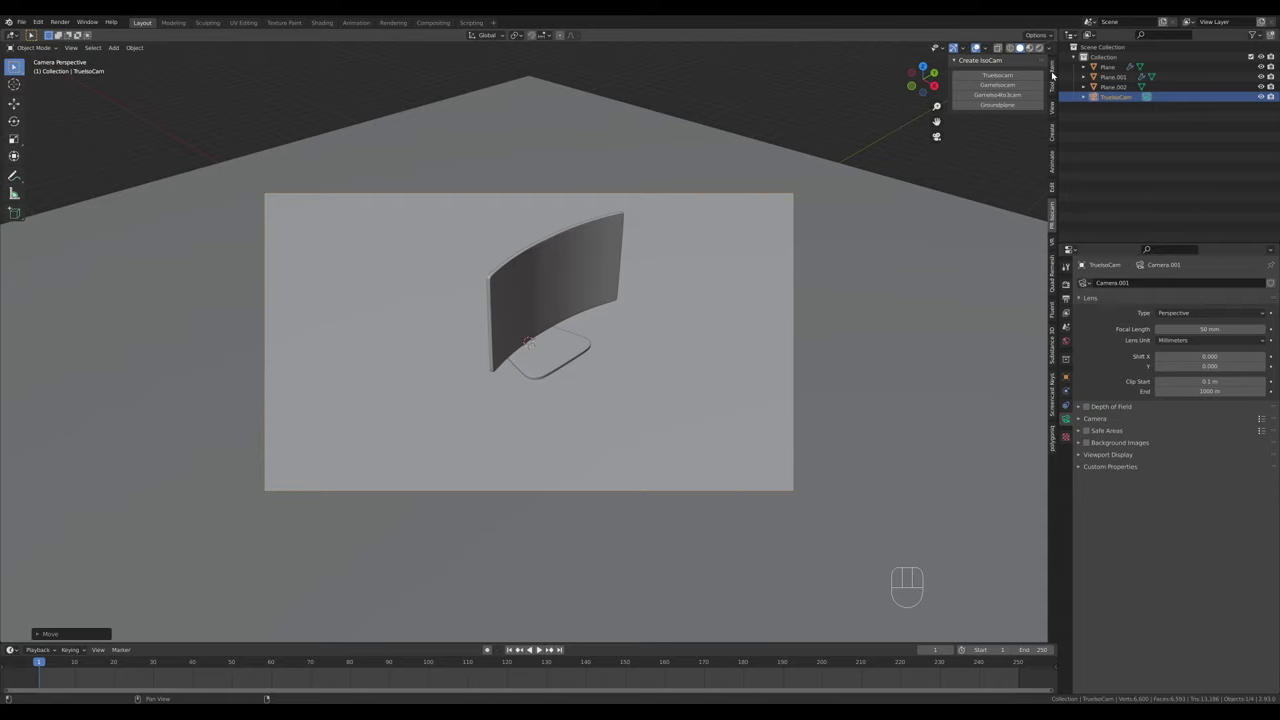
Frame the monitor through the camera with Camera to View, then lock the shot
click(1002, 185)
drag(700, 316, 692, 298)
drag(695, 300, 673, 329)
drag(668, 336, 676, 344)
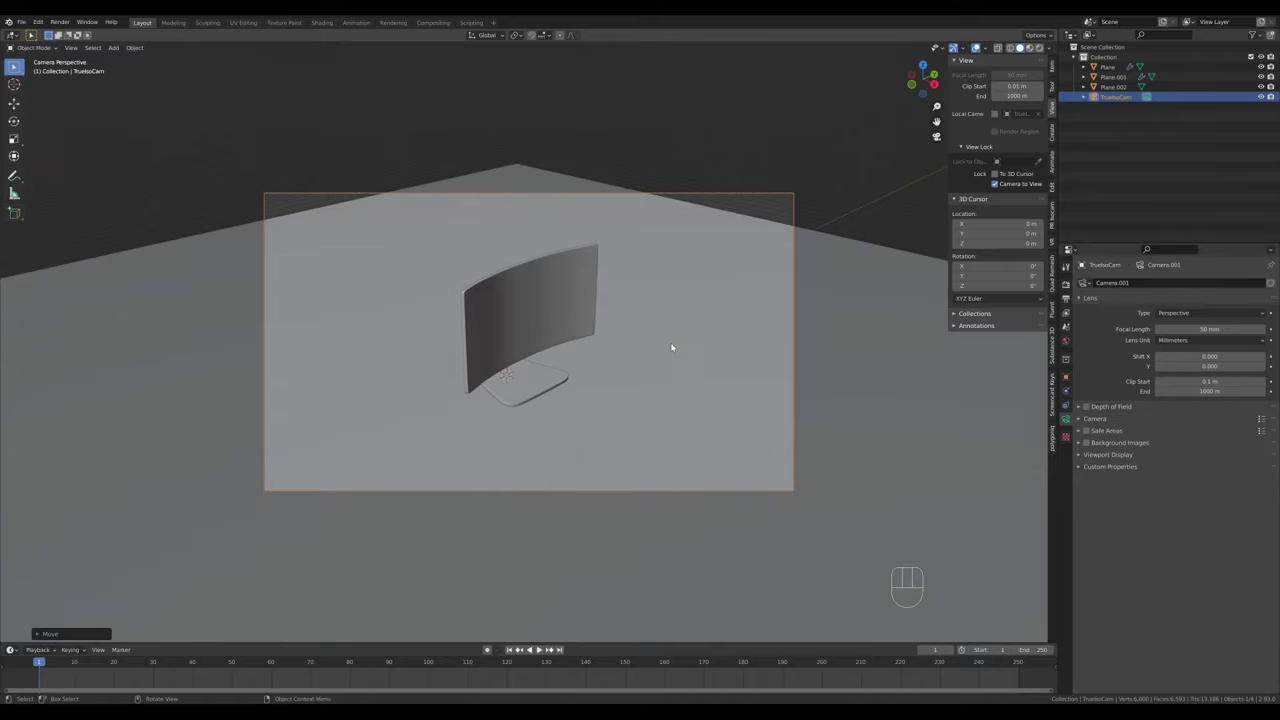
middle_click(659, 346)
middle_click(660, 352)
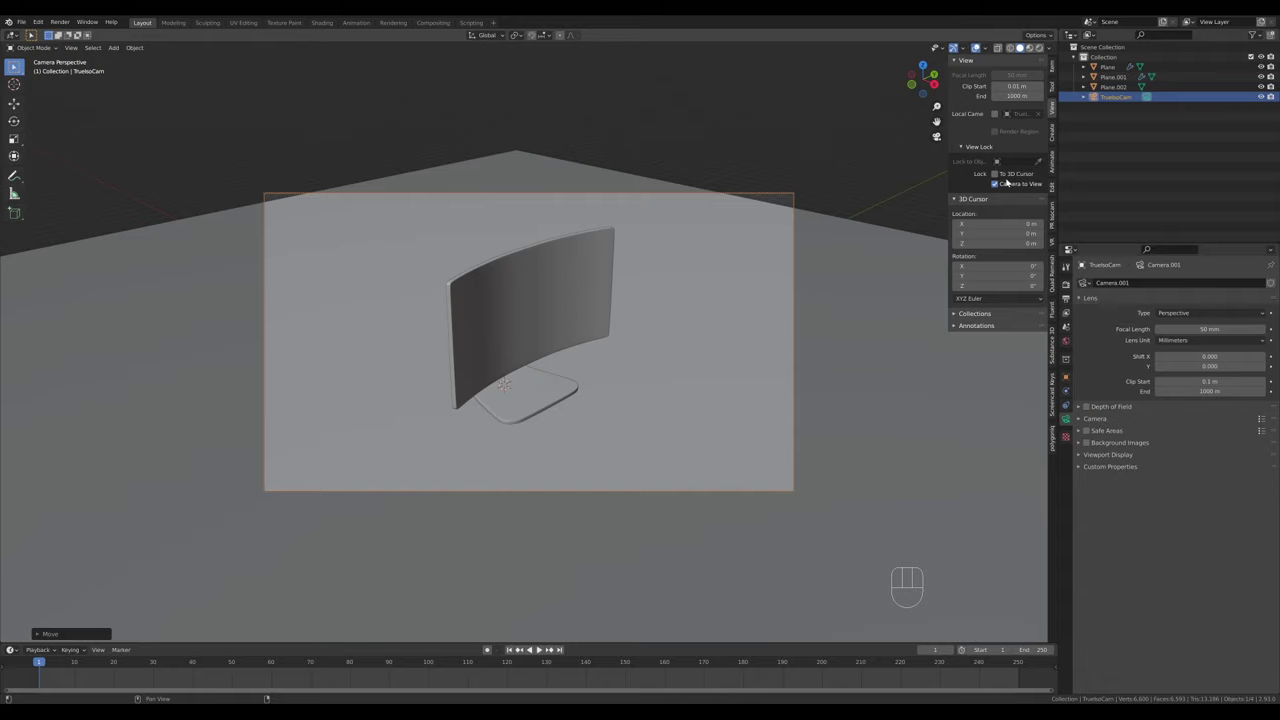
click(1000, 182)
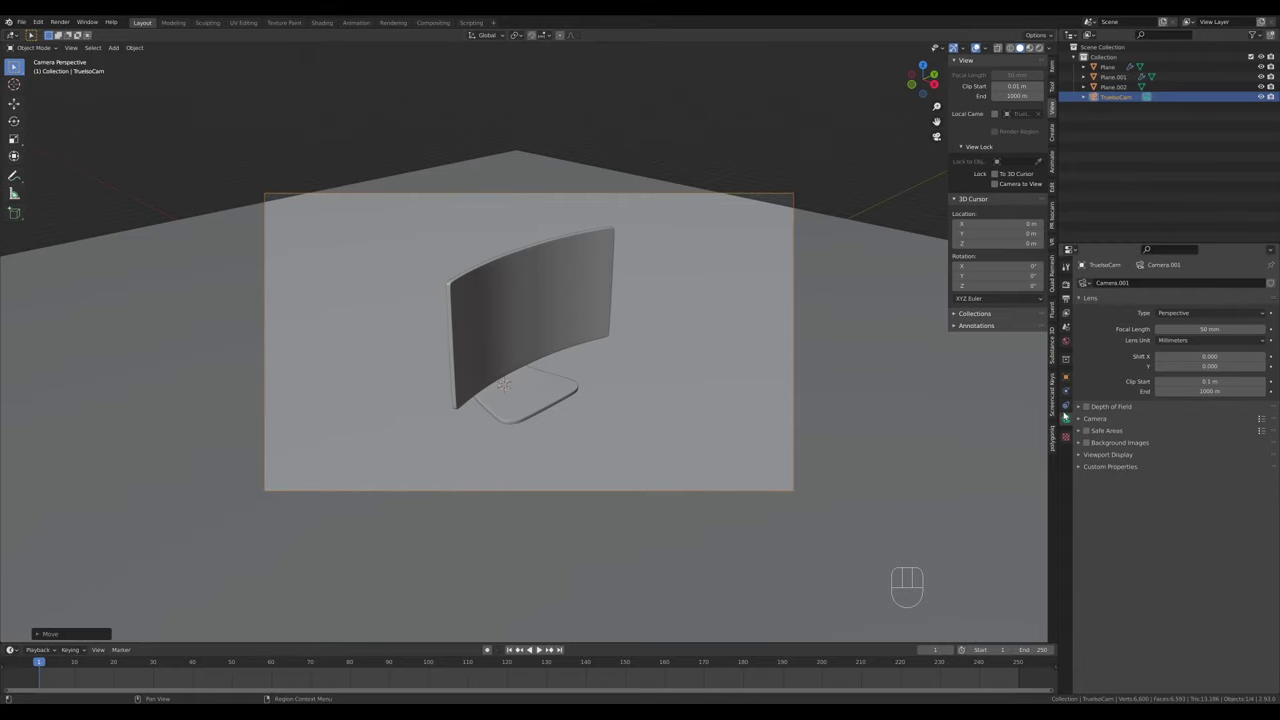